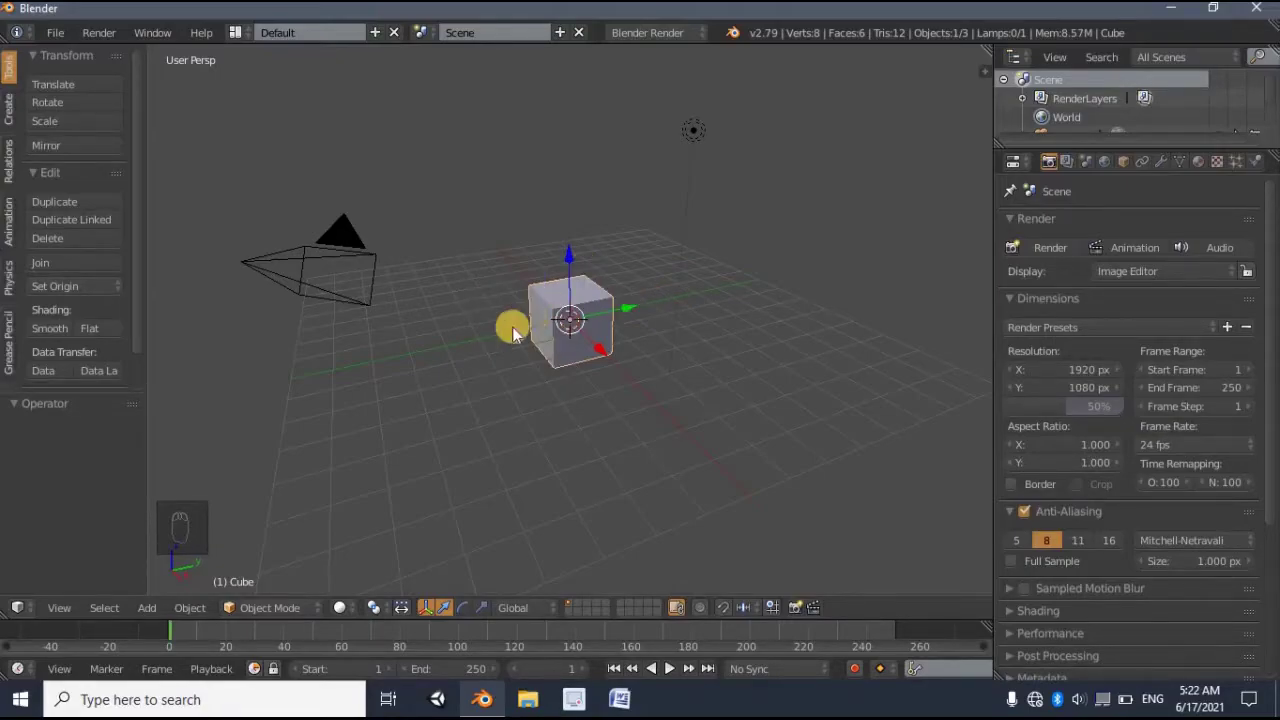
- Delete the default cube, leaving only the camera and lamp in the scene
drag(269, 387, 378, 222)
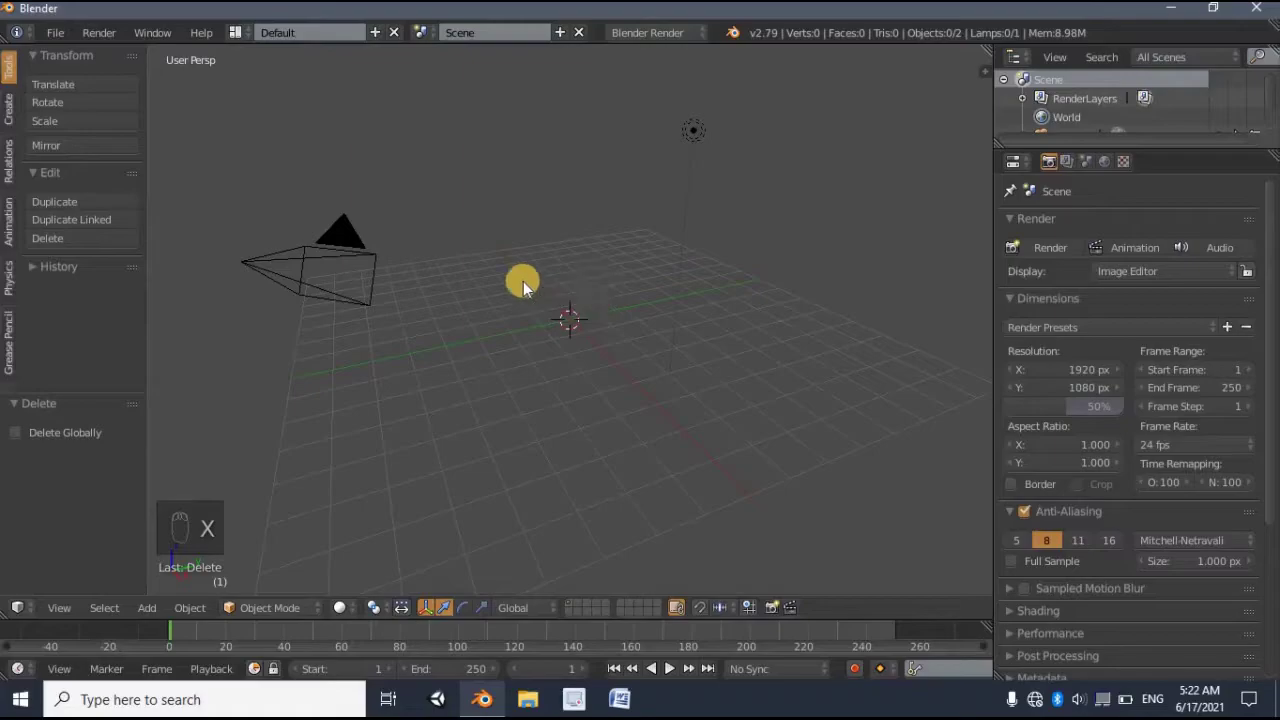
- Add a Text object with 0.1 extrude and 0.02 bevel depth, rotated 90° on X to stand upright
key(shift+a)
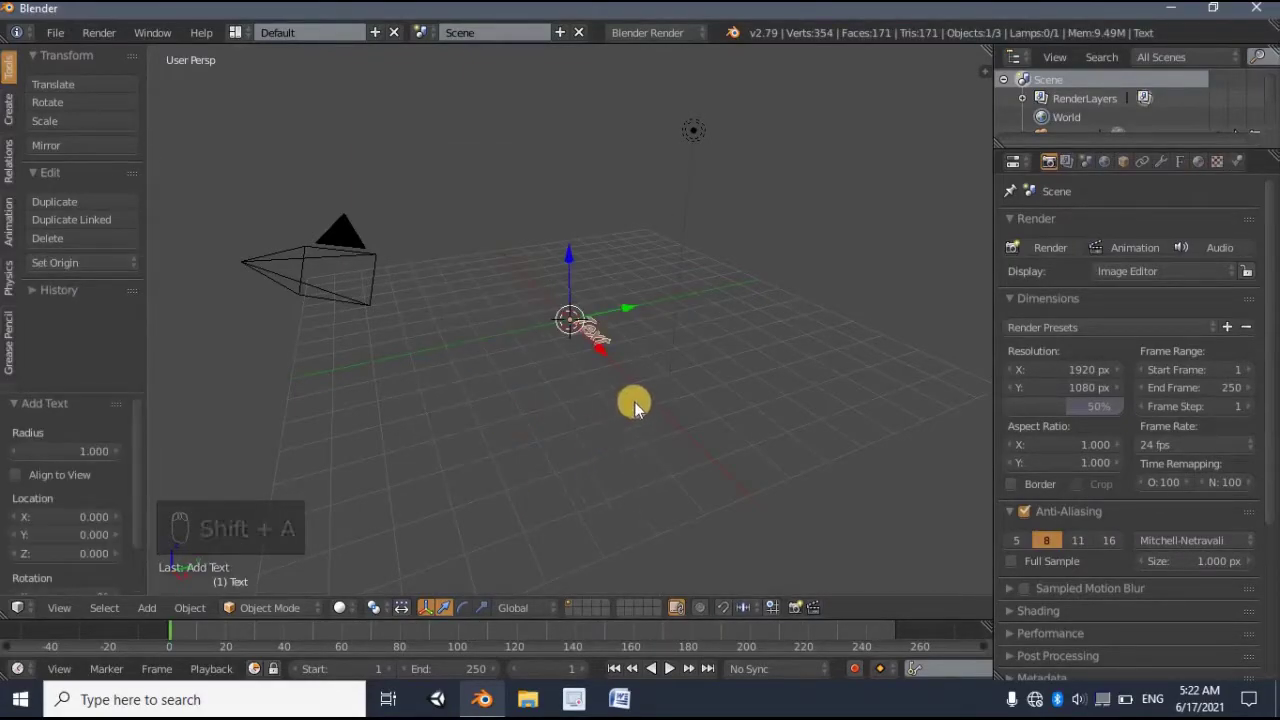
drag(643, 410, 1183, 166)
drag(1183, 166, 1034, 487)
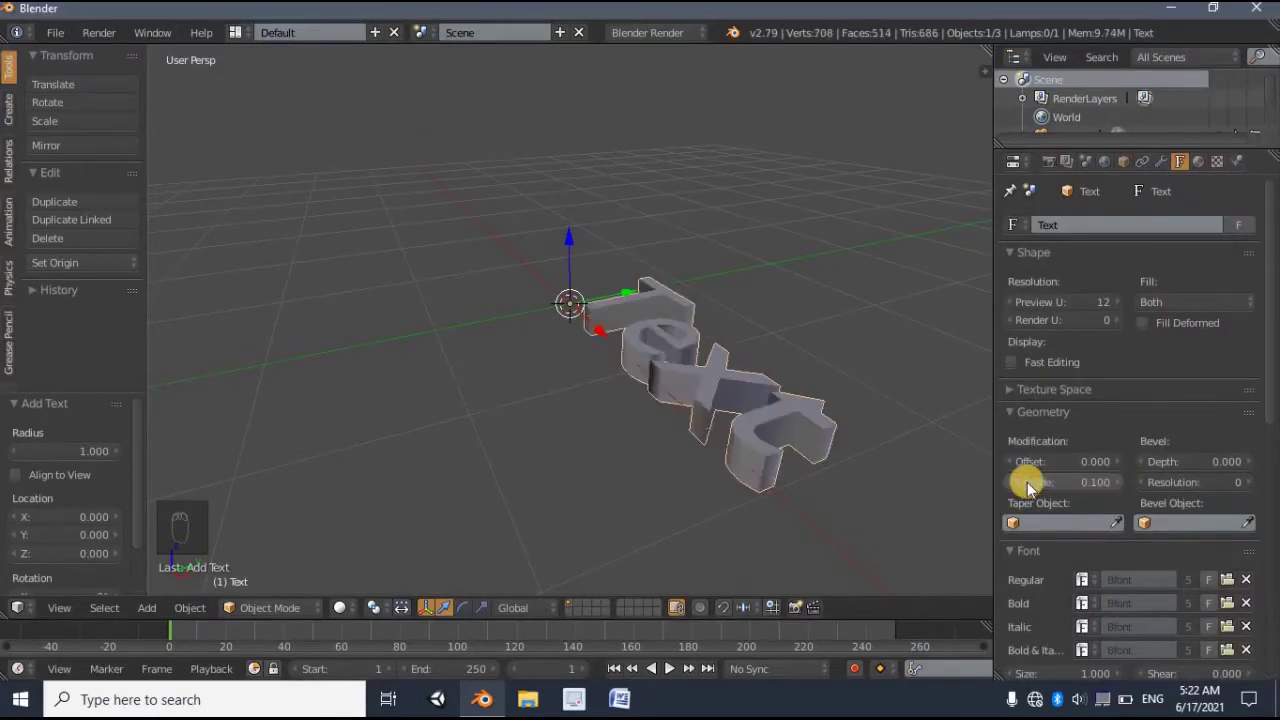
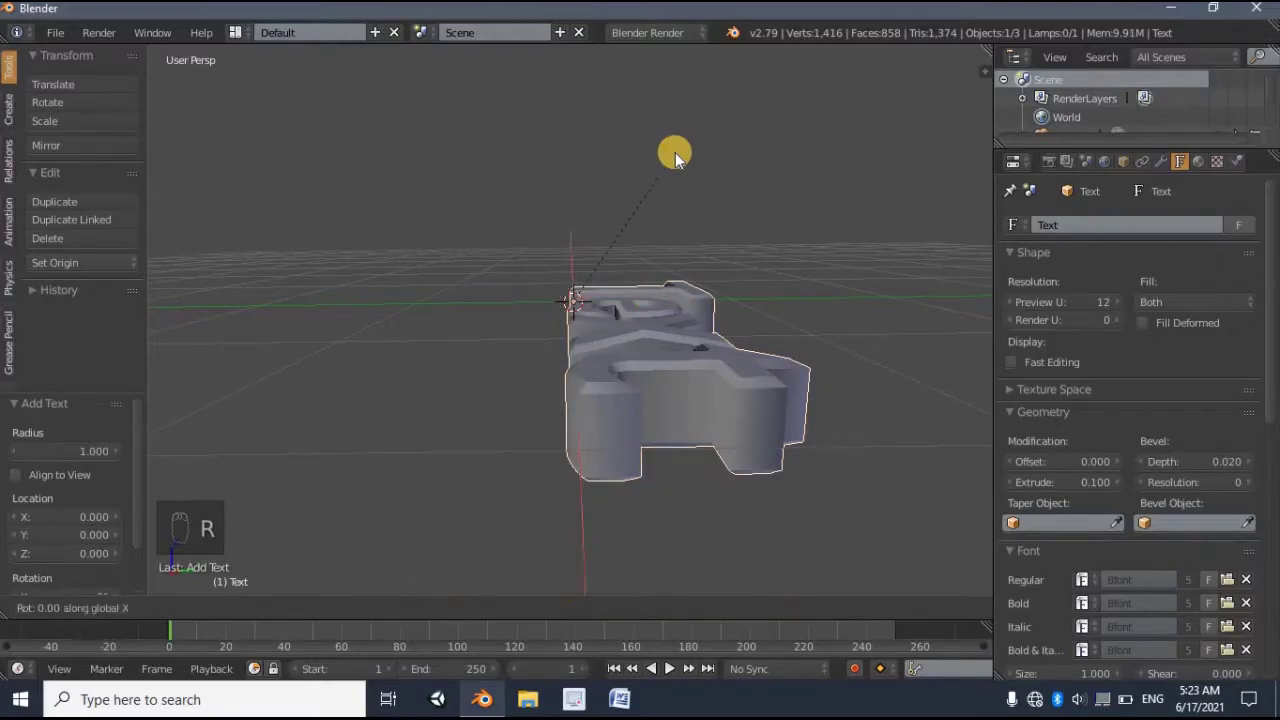
- Duplicate the text in place as Text.001 and hide the original Text in the Outliner
drag(694, 174, 583, 340)
key(shift+d)
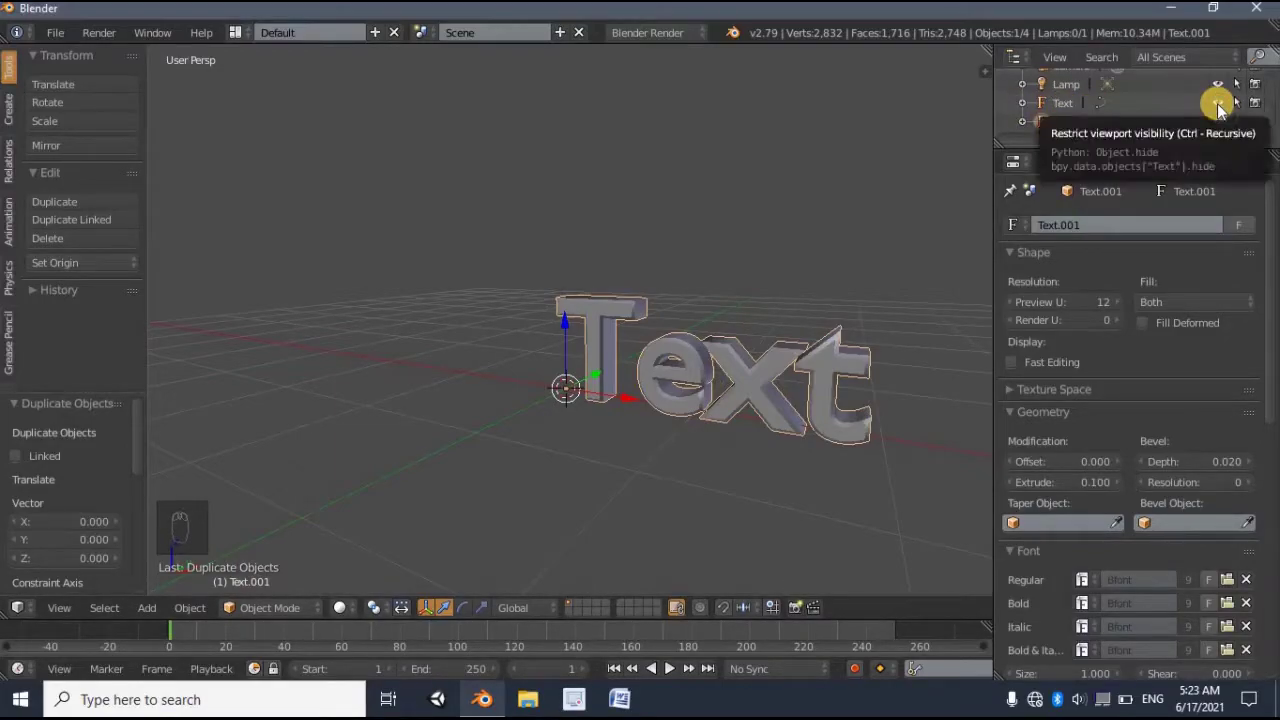
drag(1206, 138, 789, 368)
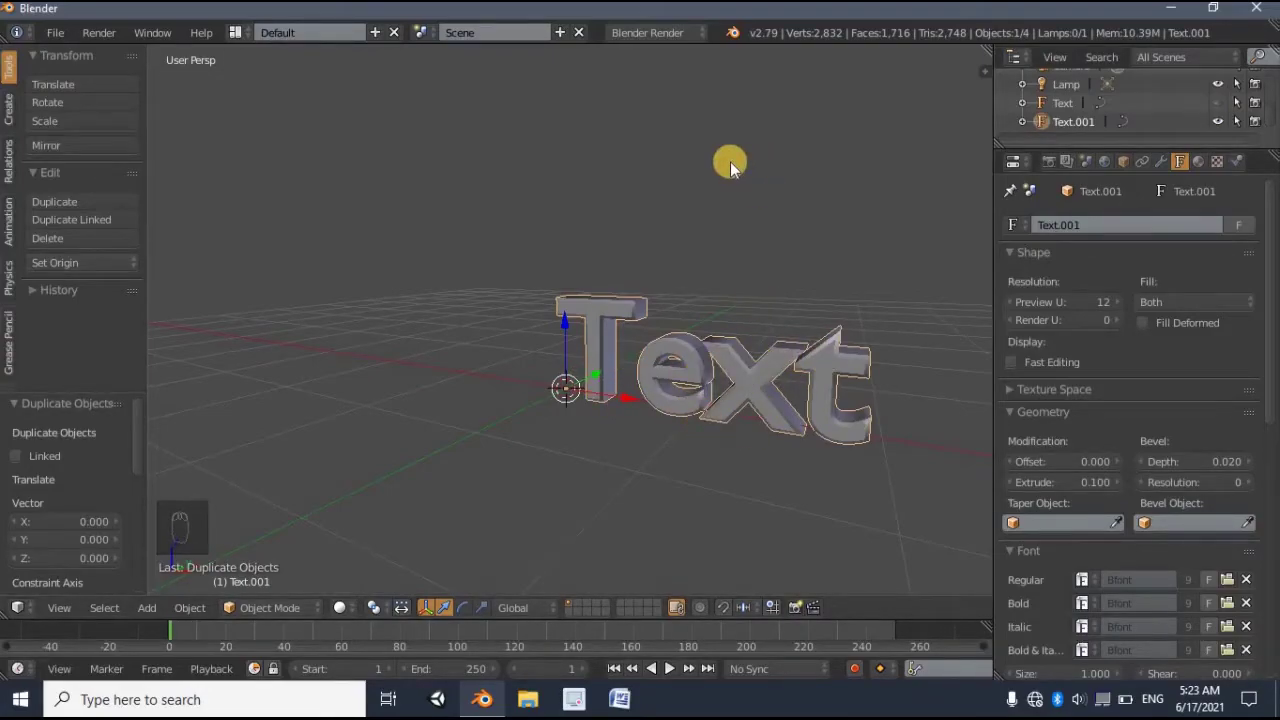
- Edit Text.001 to read 'Animation', then unhide the original Text object
key(Tab)
key(BackSpace)
key(BackSpace)
key(BackSpace)
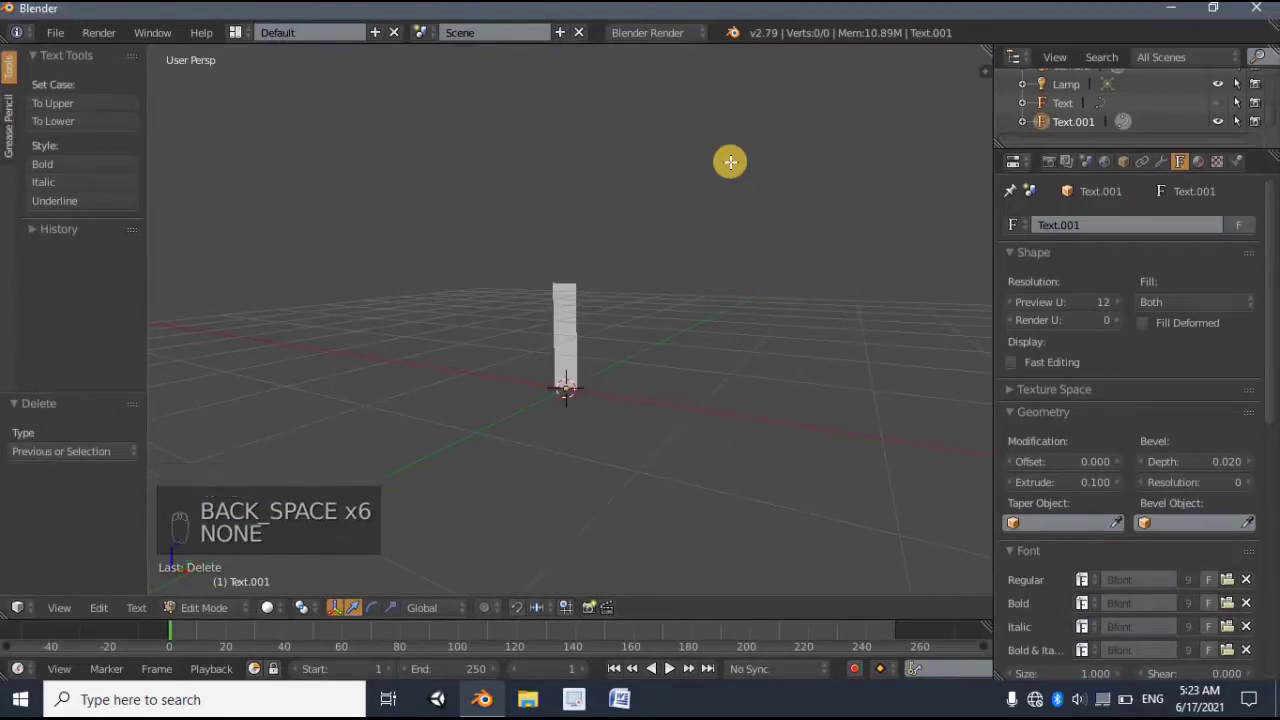
key(a)
key(m)
key(o)
key(,)
key(BackSpace)
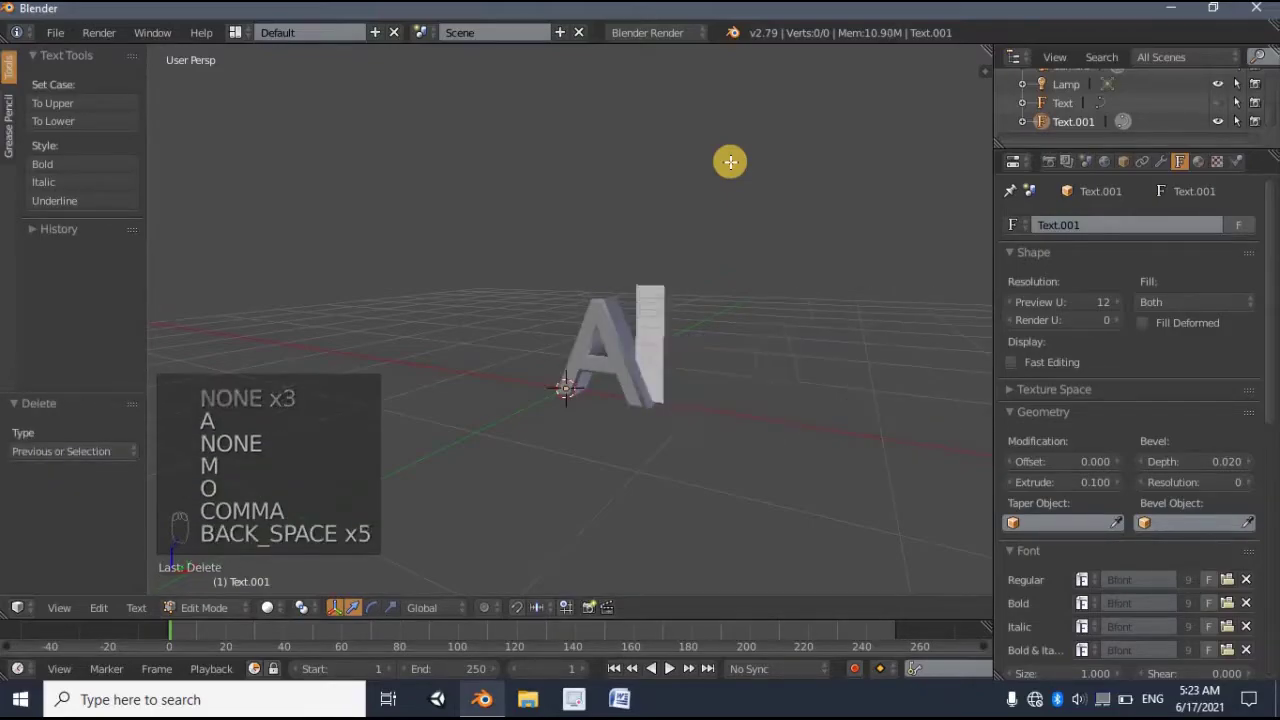
key(n)
key(i)
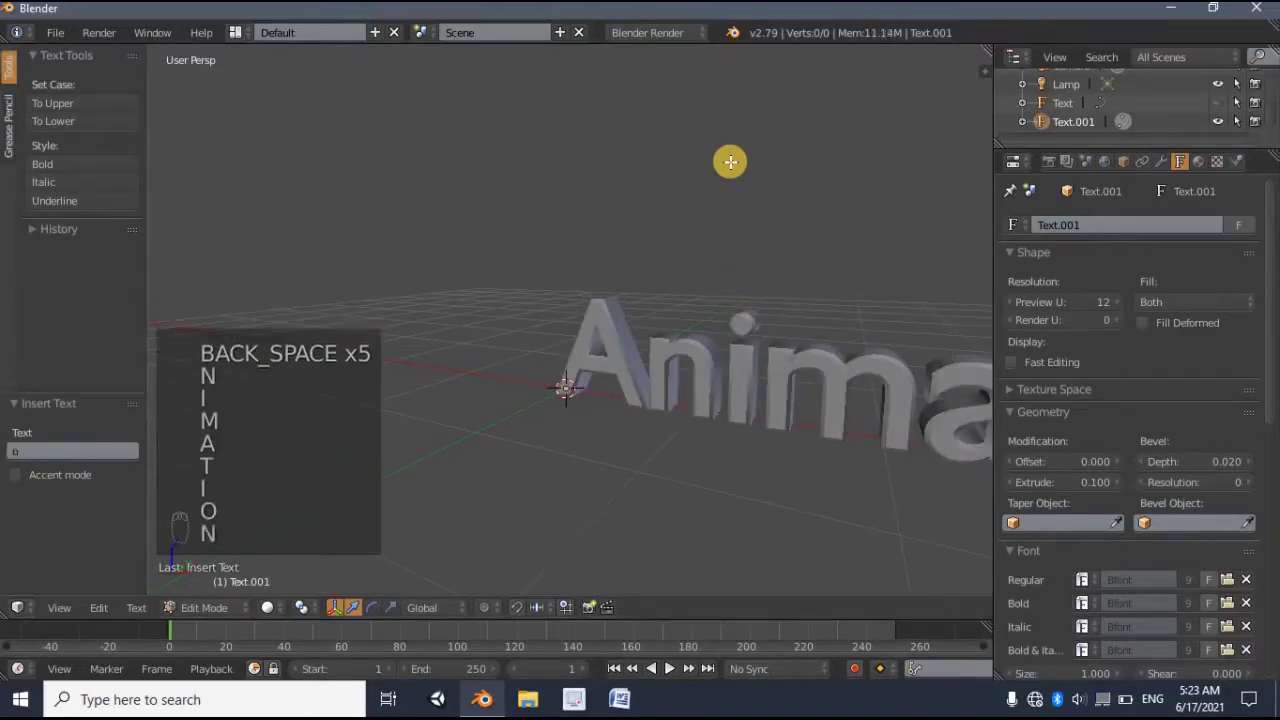
key(Tab)
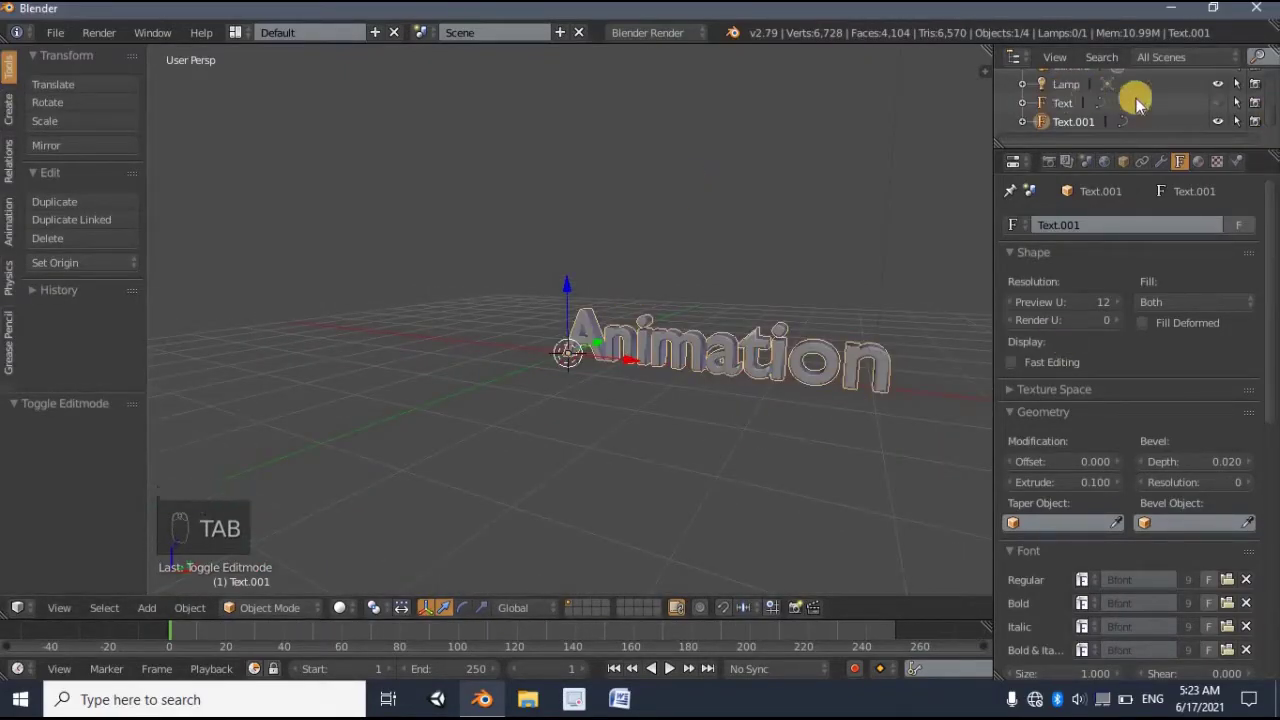
drag(1230, 125, 1238, 130)
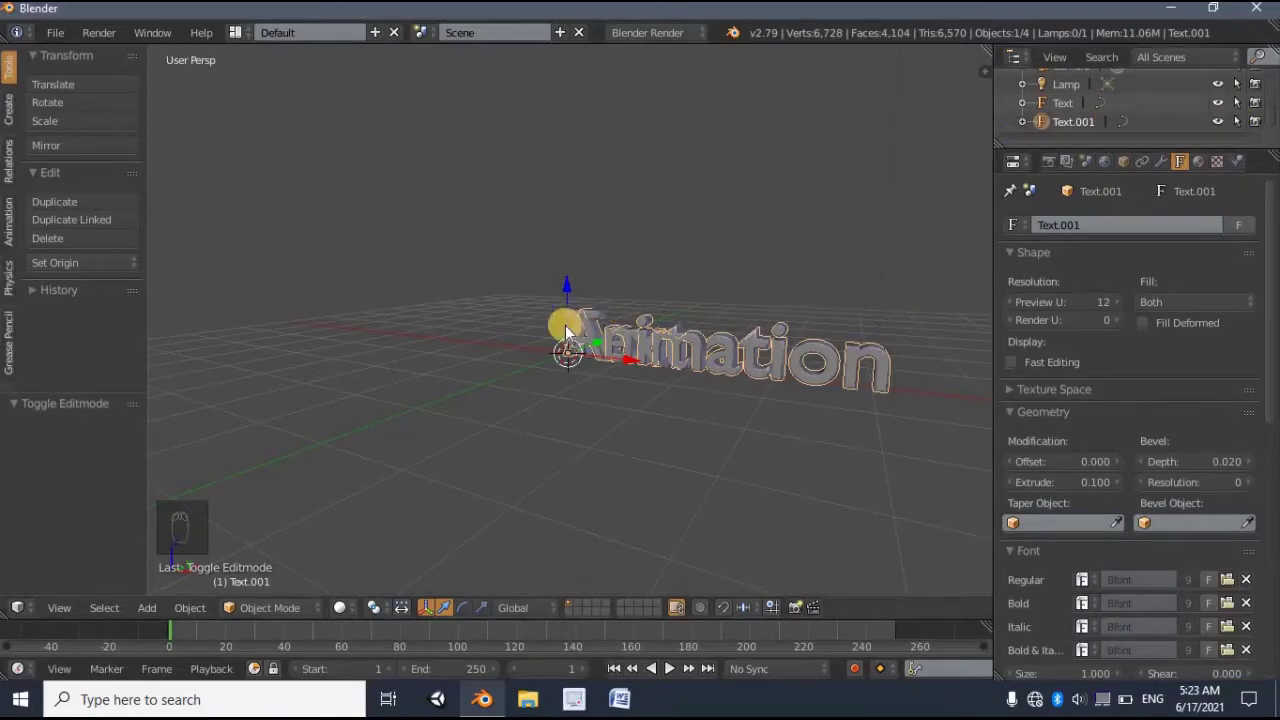
- Edit the original Text object so its letters read 'Blender'
drag(616, 319, 681, 309)
key(Tab)
key(BackSpace)
key(BackSpace)
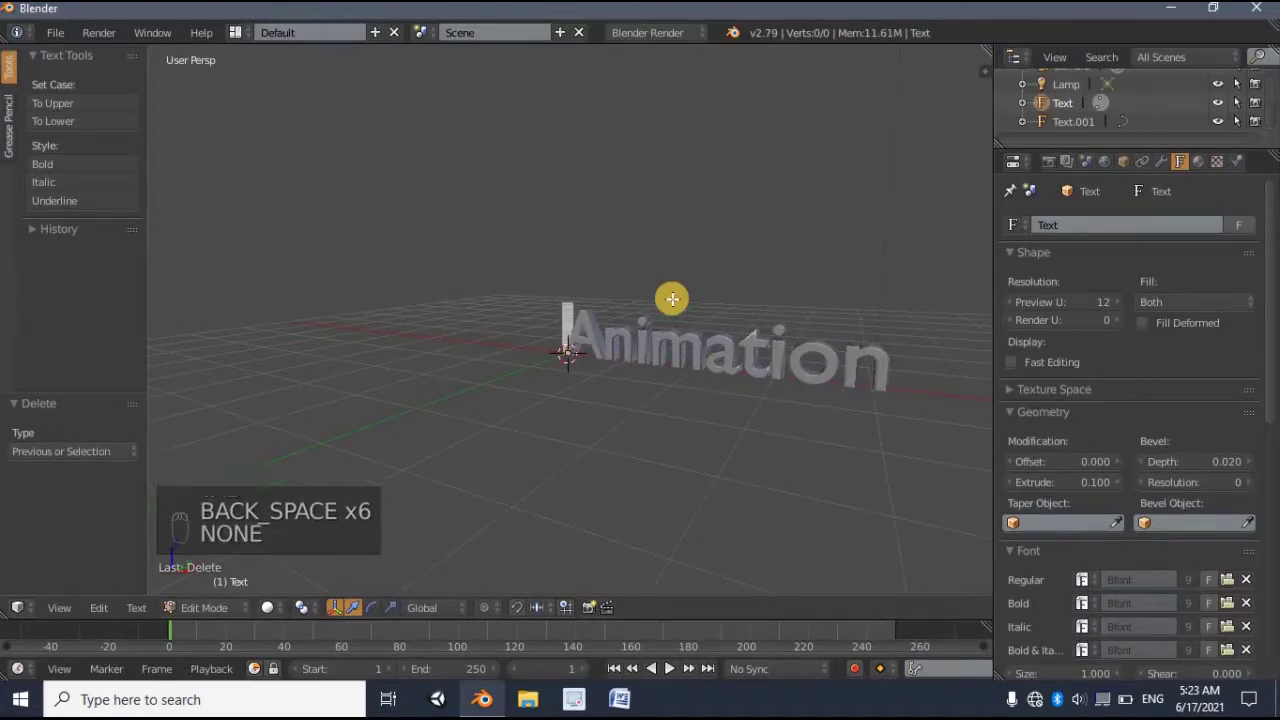
key(b)
key(l)
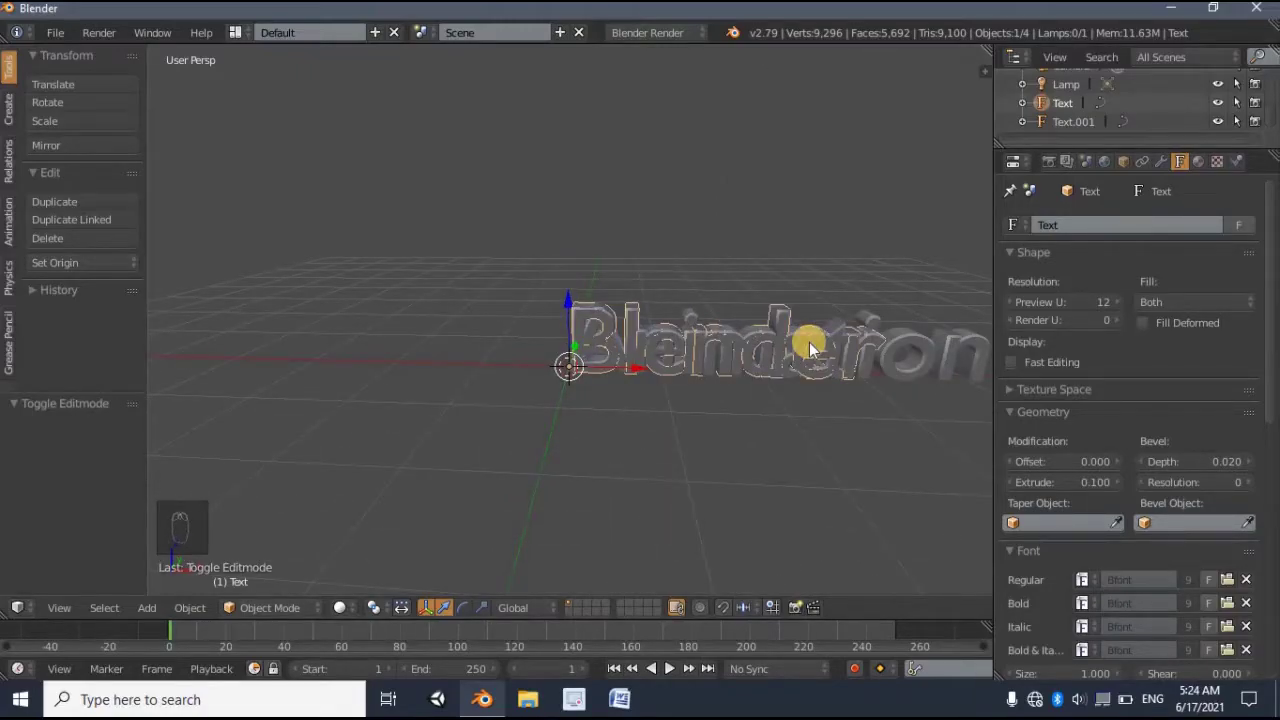
- Switch to a front orthographic view panned across the two texts
key(KP_1)
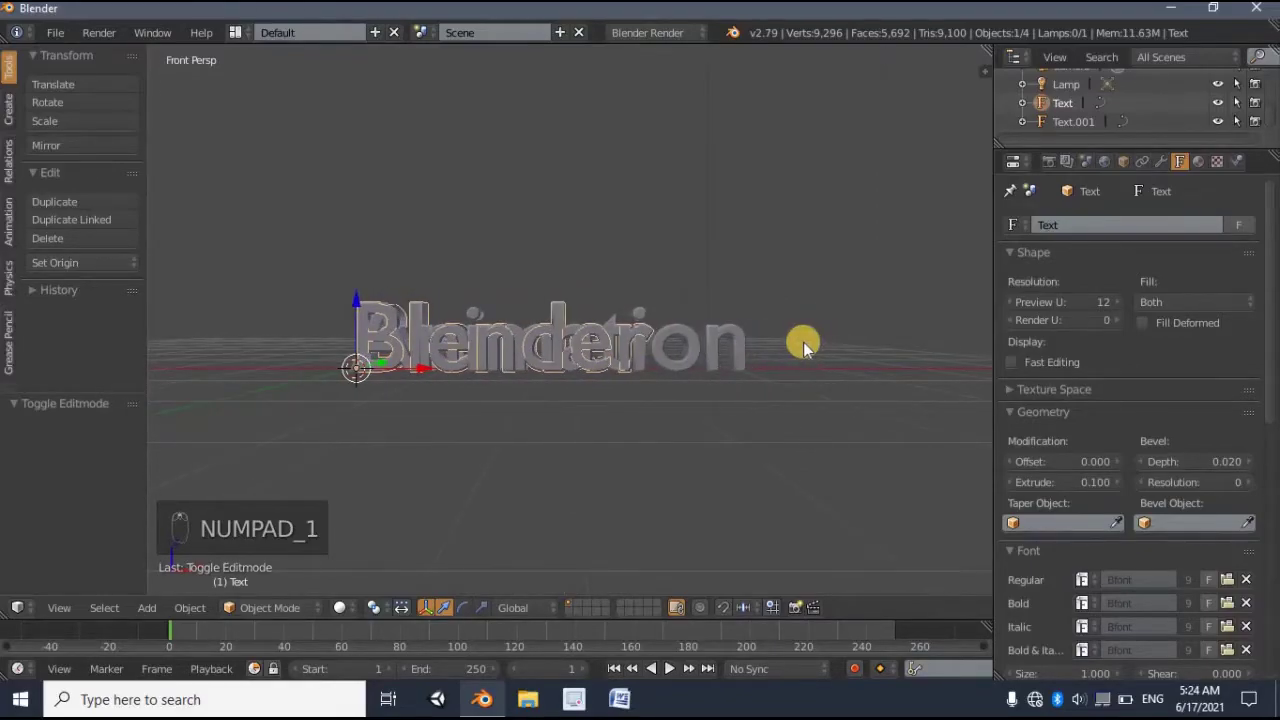
drag(807, 351, 807, 351)
key(KP_5)
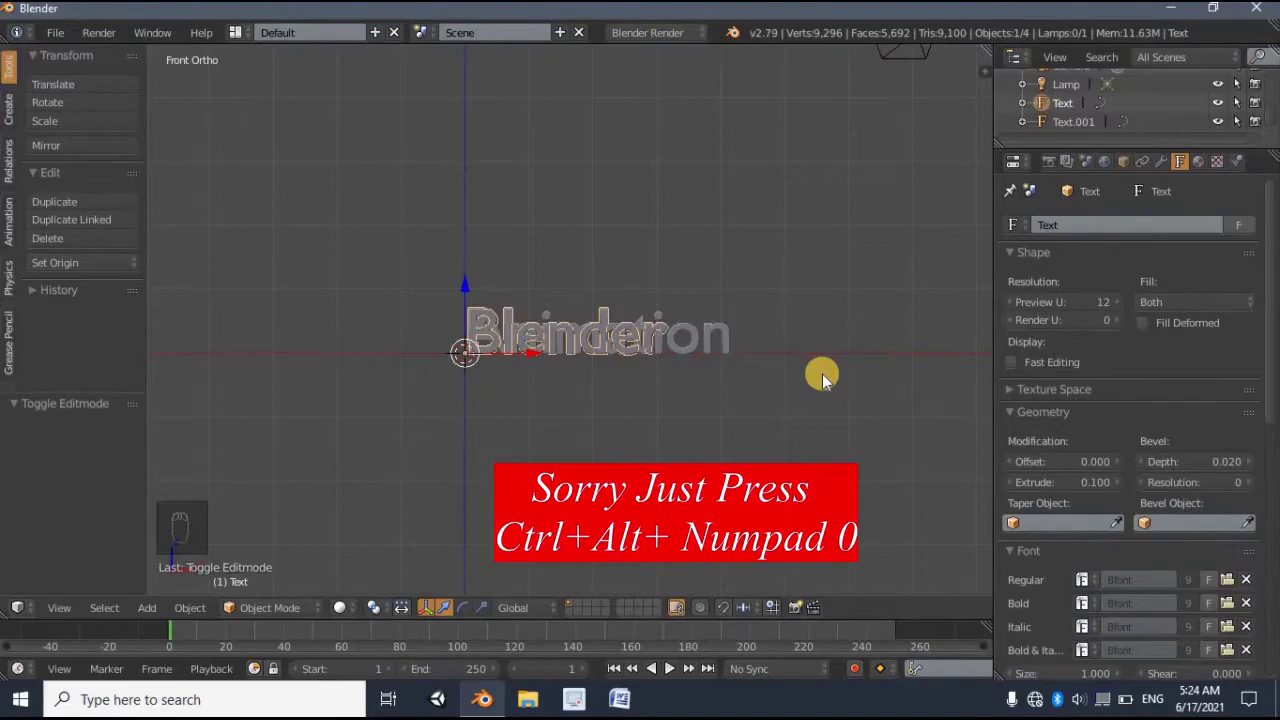
- Align the camera to the front view and hide Text.001 so only 'Blender' is framed
key(ctrl+alt+KP_0)
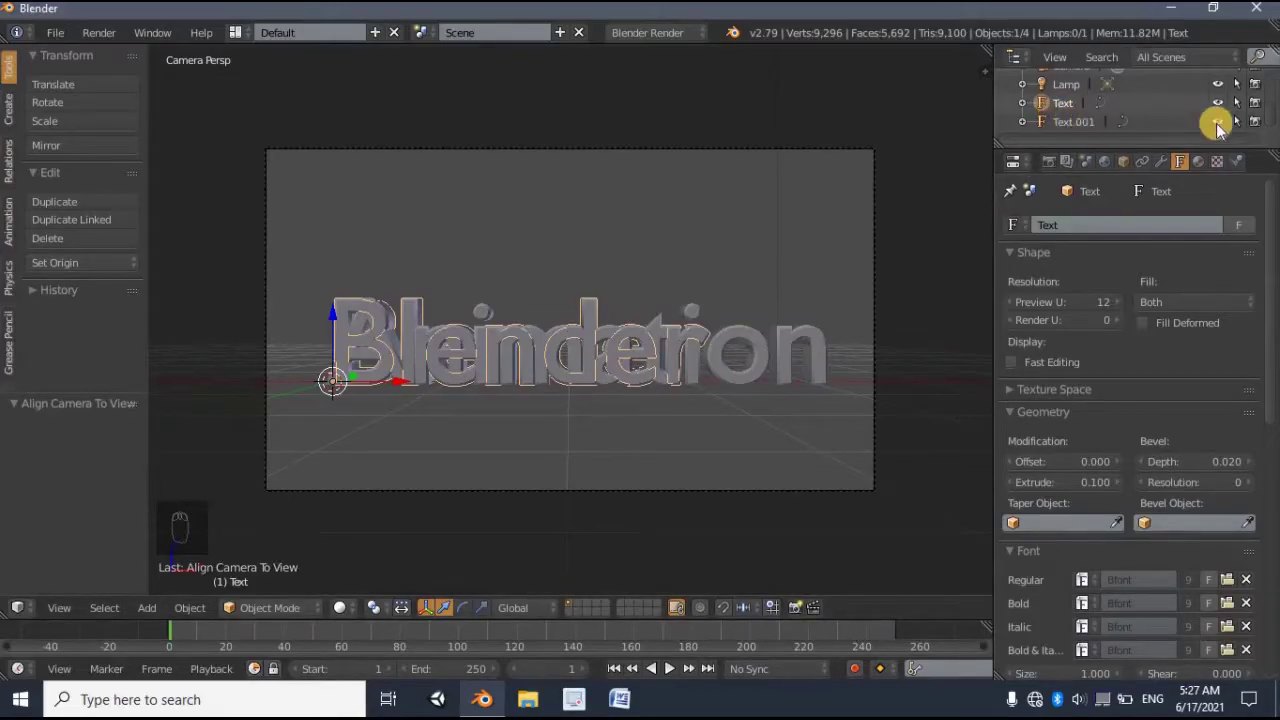
drag(1225, 131, 537, 354)
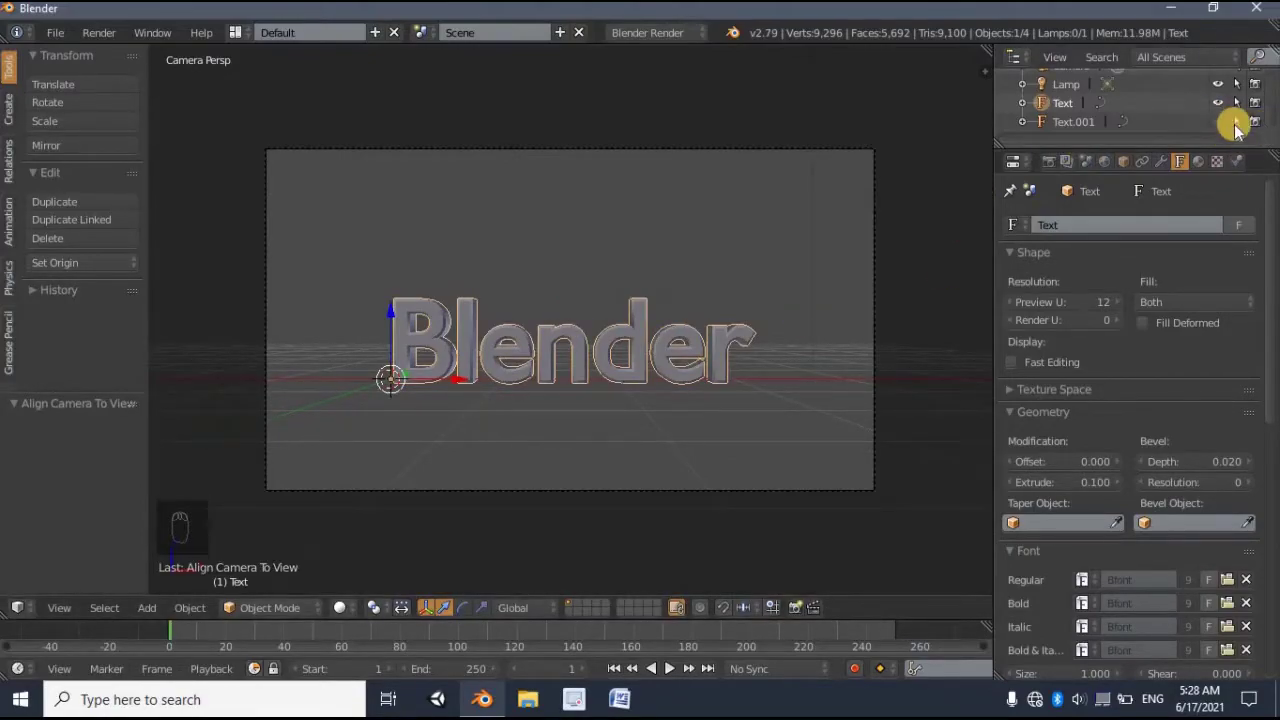
drag(1221, 124, 1221, 124)
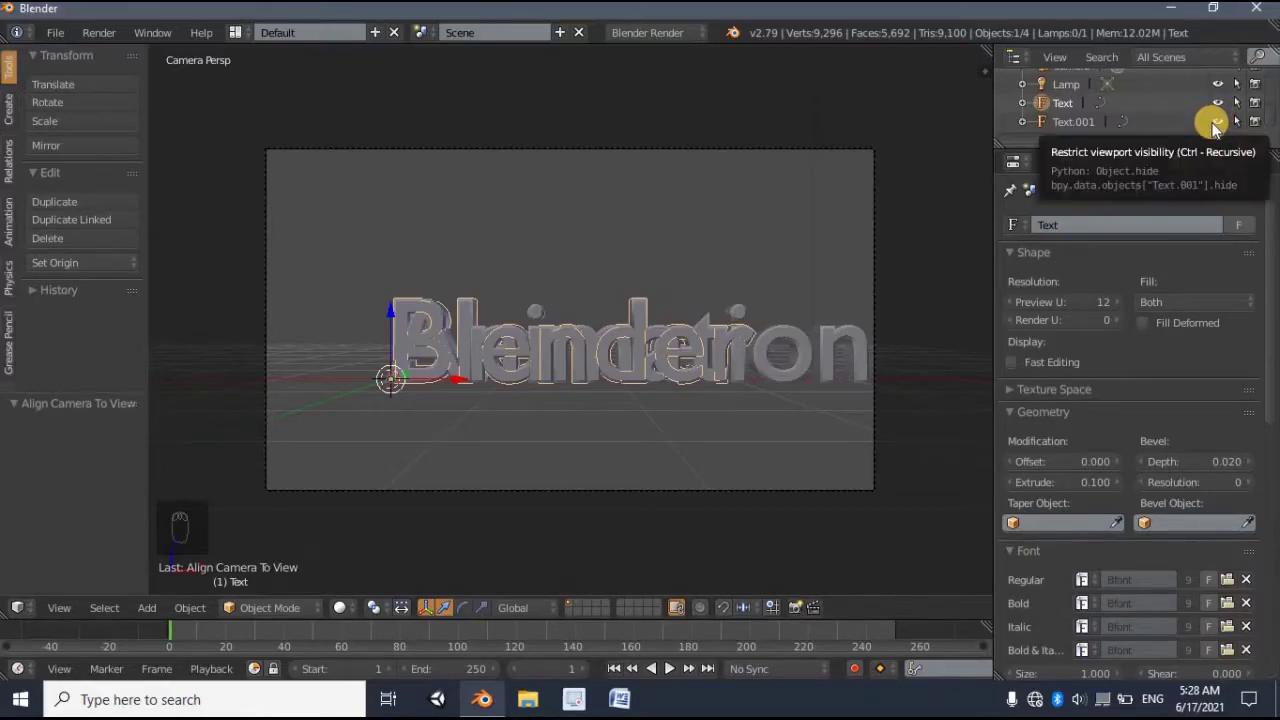
drag(1067, 269, 576, 328)
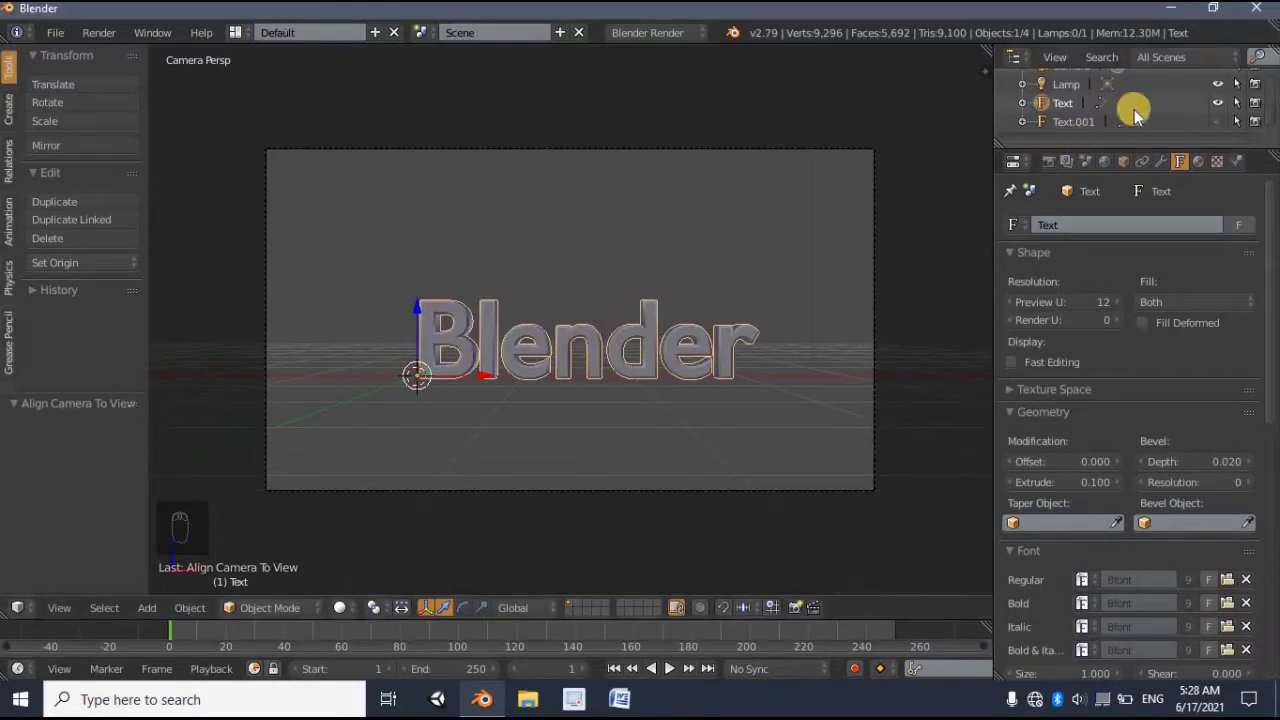
- Zoom to see the whole camera frame and move the timeline to frame 40
drag(1223, 122, 576, 329)
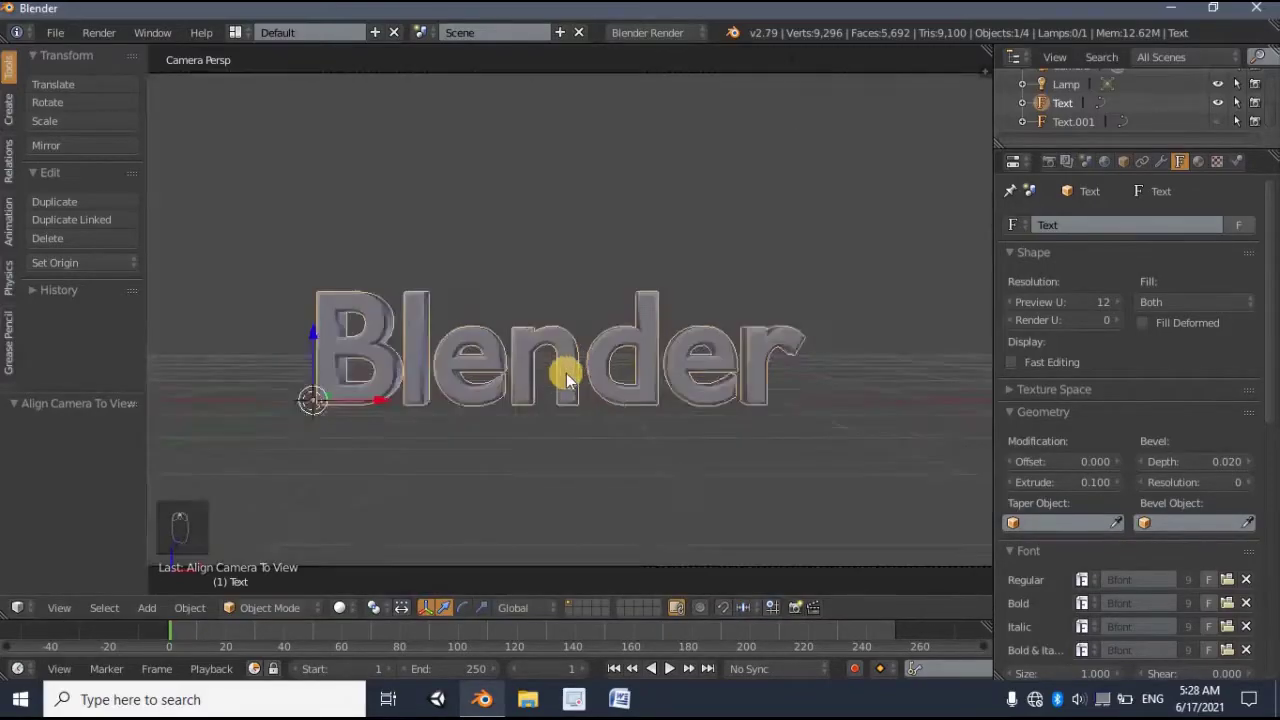
drag(563, 382, 356, 602)
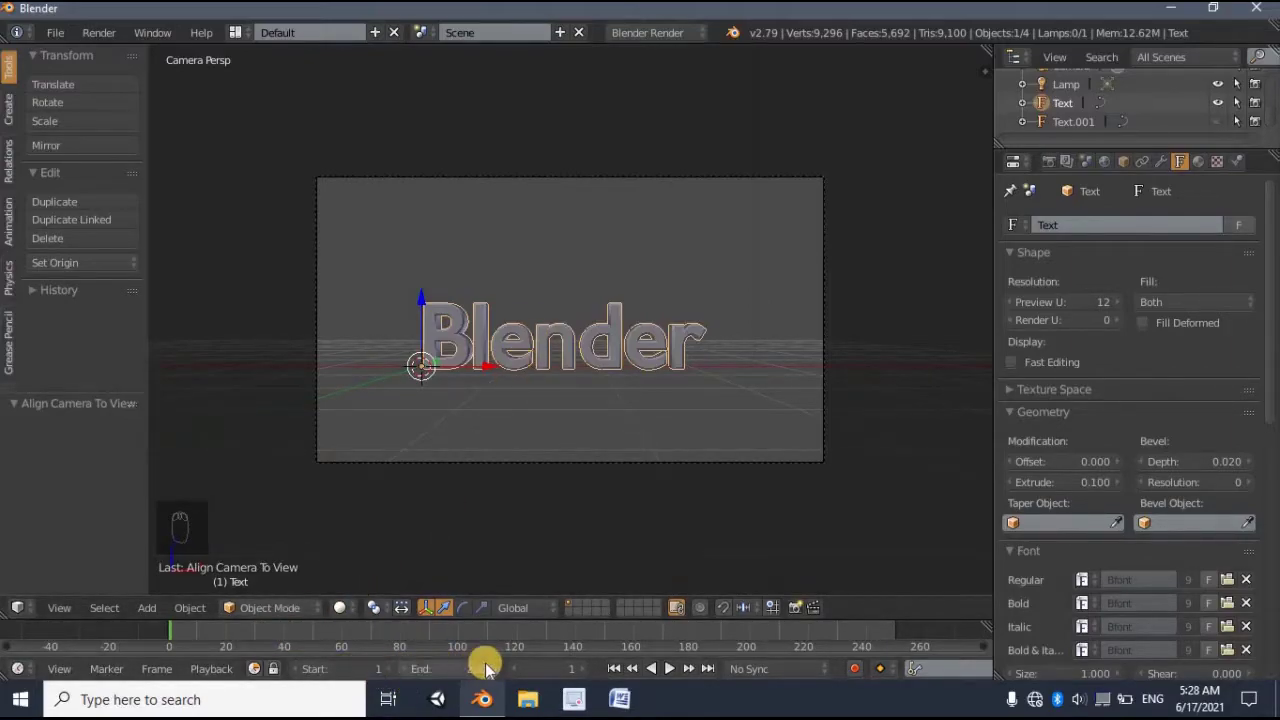
drag(546, 677, 477, 277)
- At frame 1, flip the Blender text 175° on Y and lower it below the camera frame, keyframed
key(shift+Left)
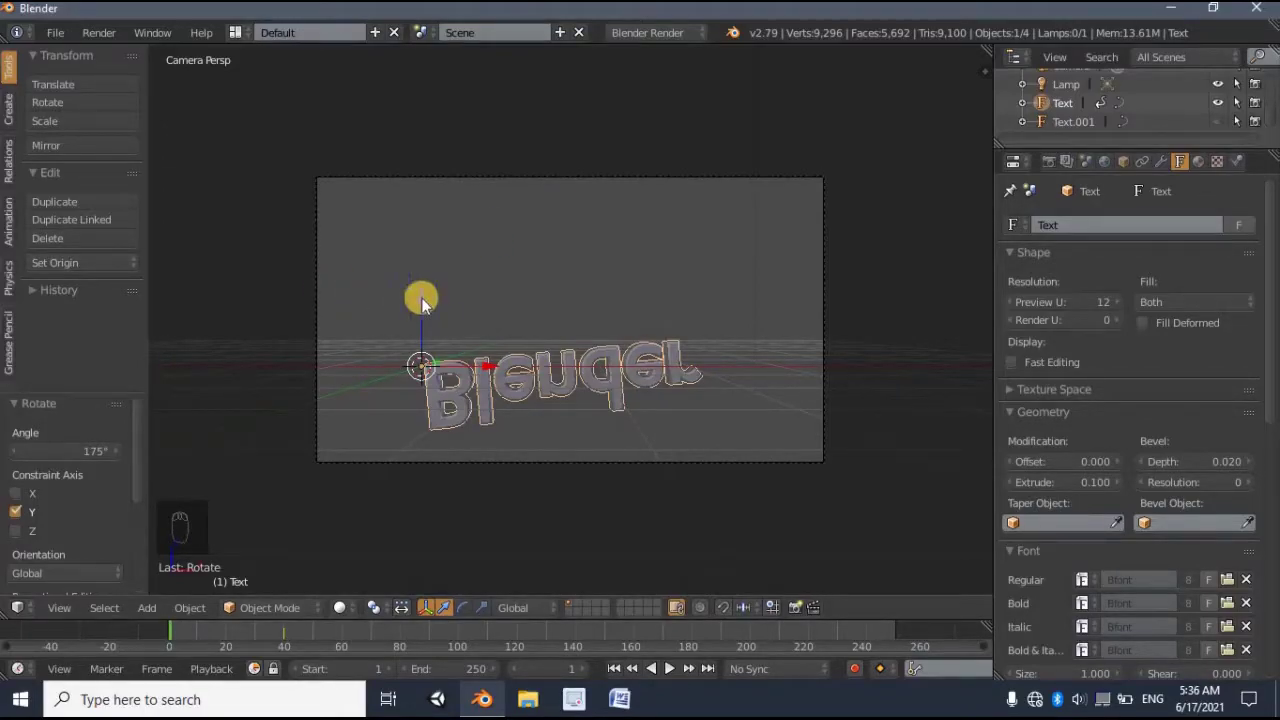
drag(427, 297, 413, 493)
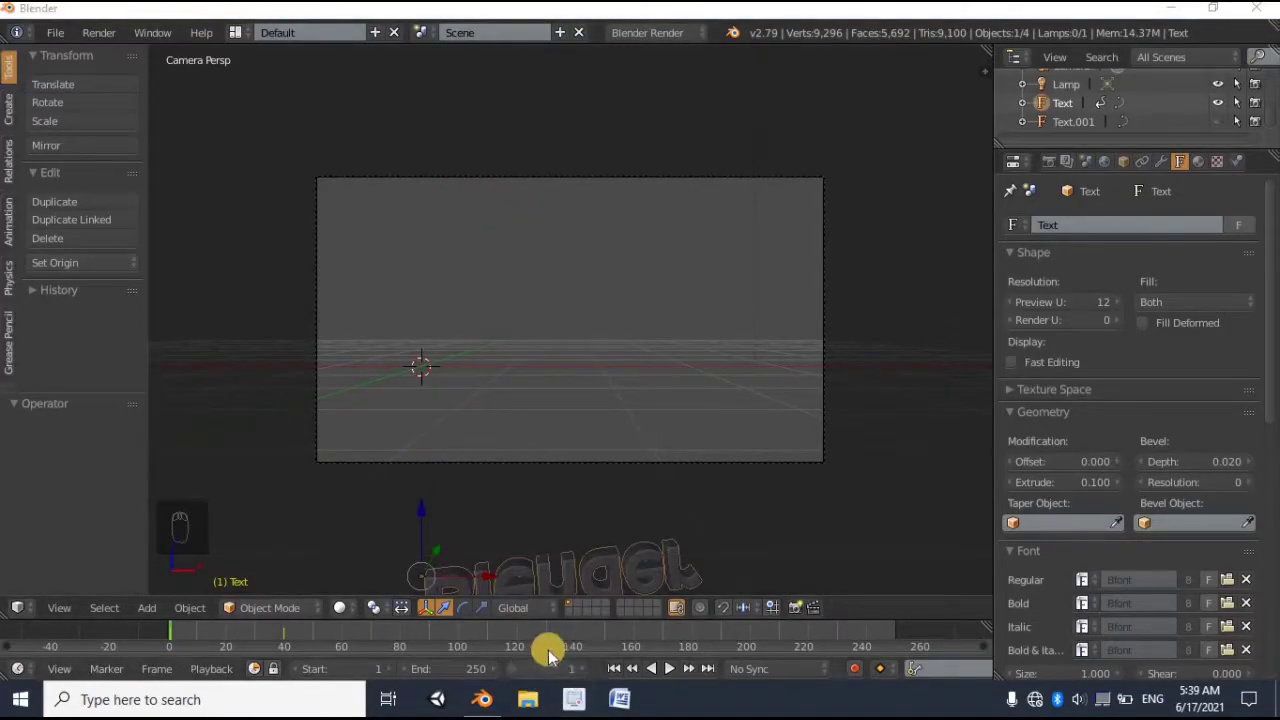
- Keyframe the text centred at frame 80, then at frame 120 spun, shifted sideways and dropped below frame
drag(537, 672, 490, 614)
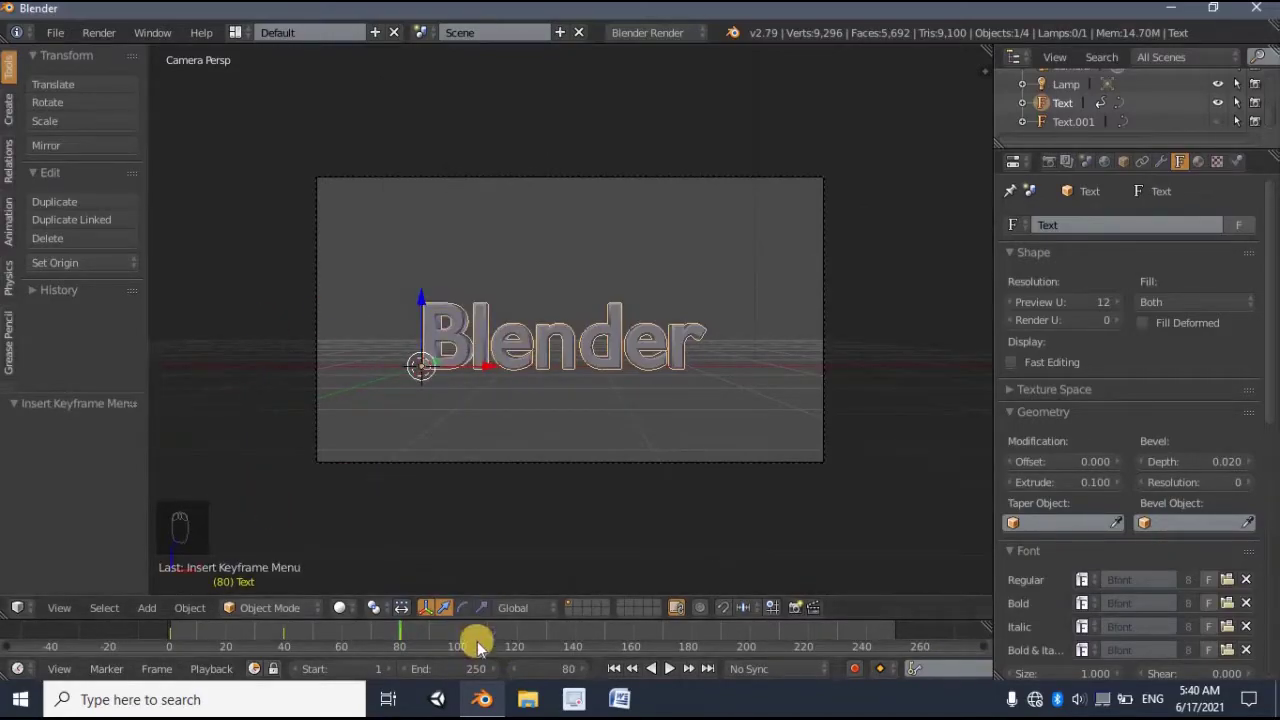
drag(530, 678, 562, 675)
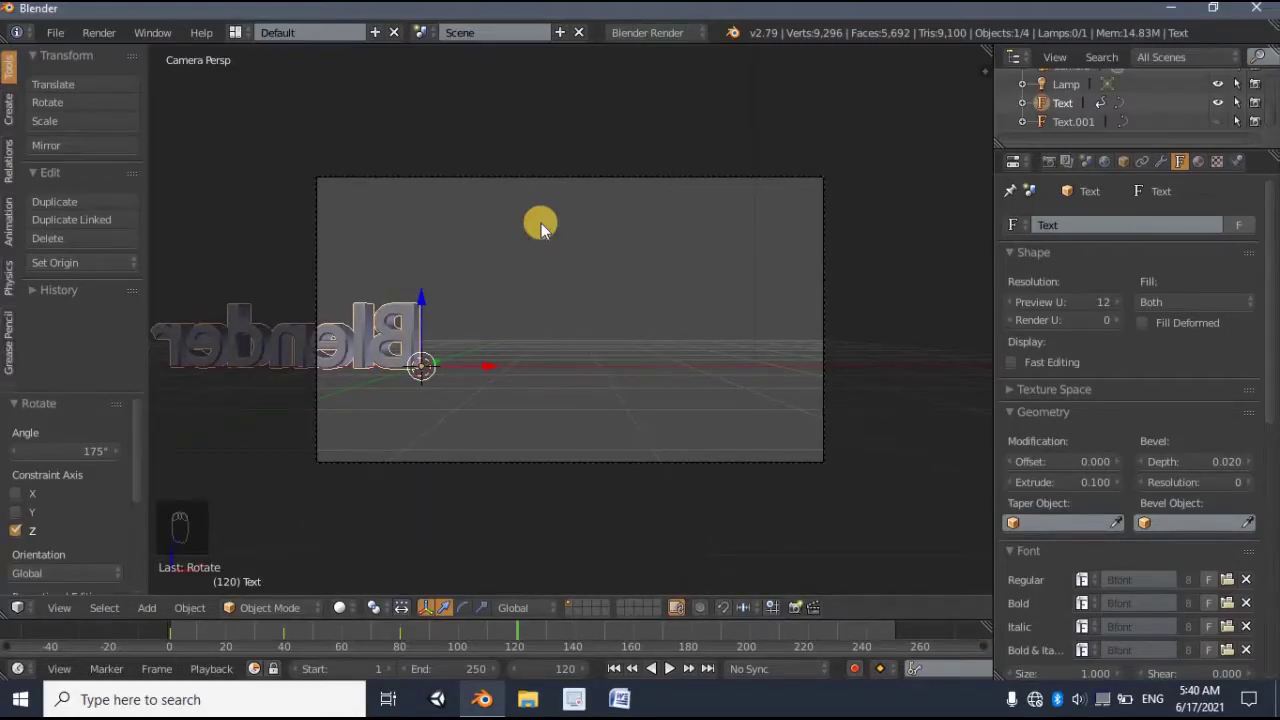
drag(541, 380, 767, 381)
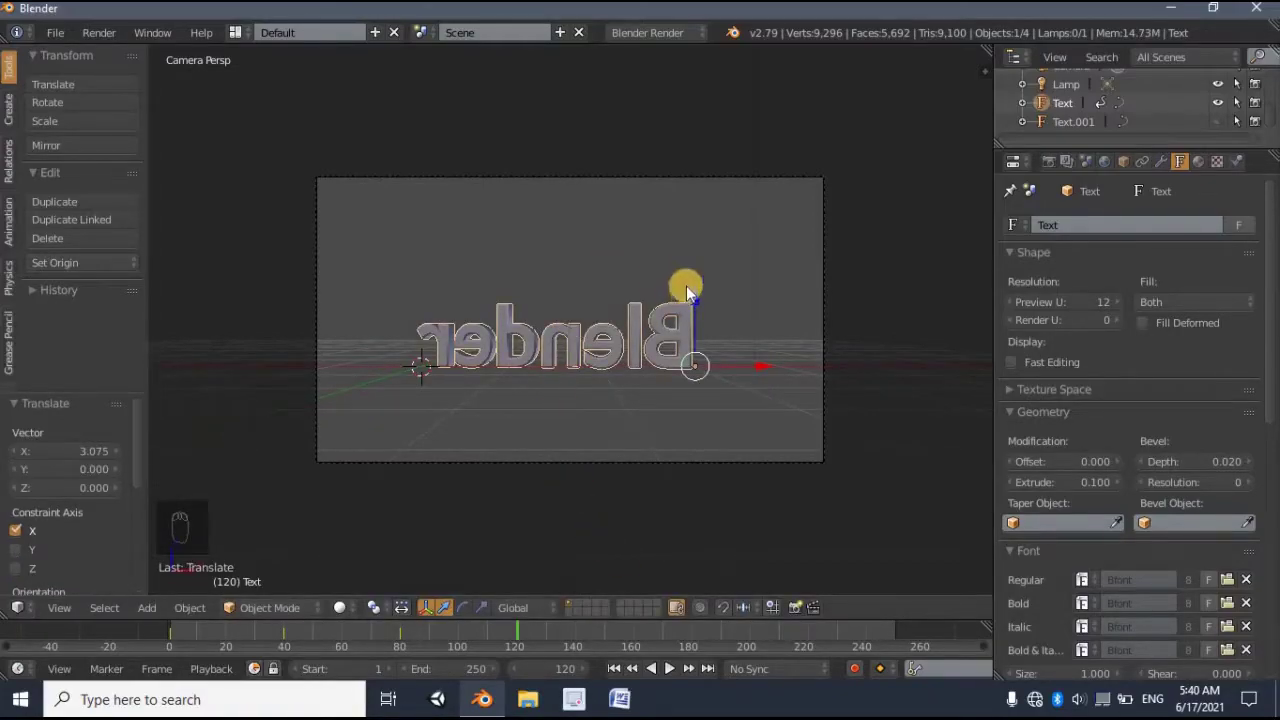
drag(710, 394, 732, 564)
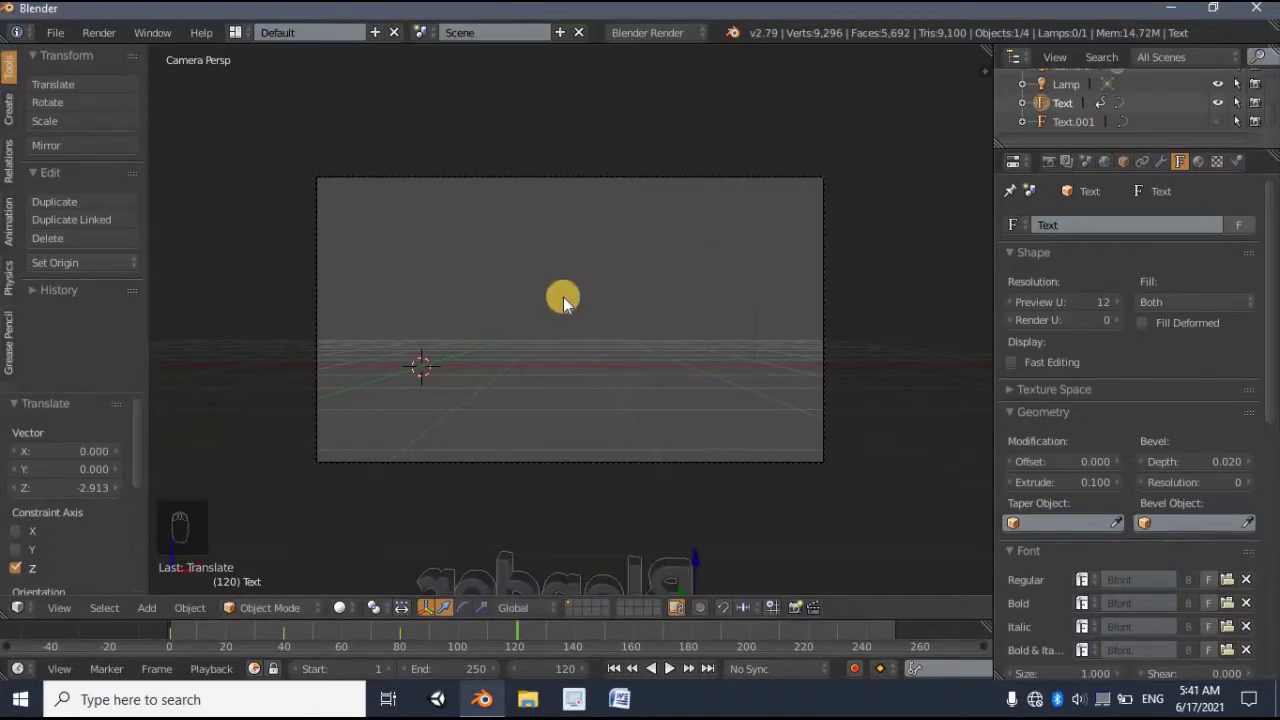
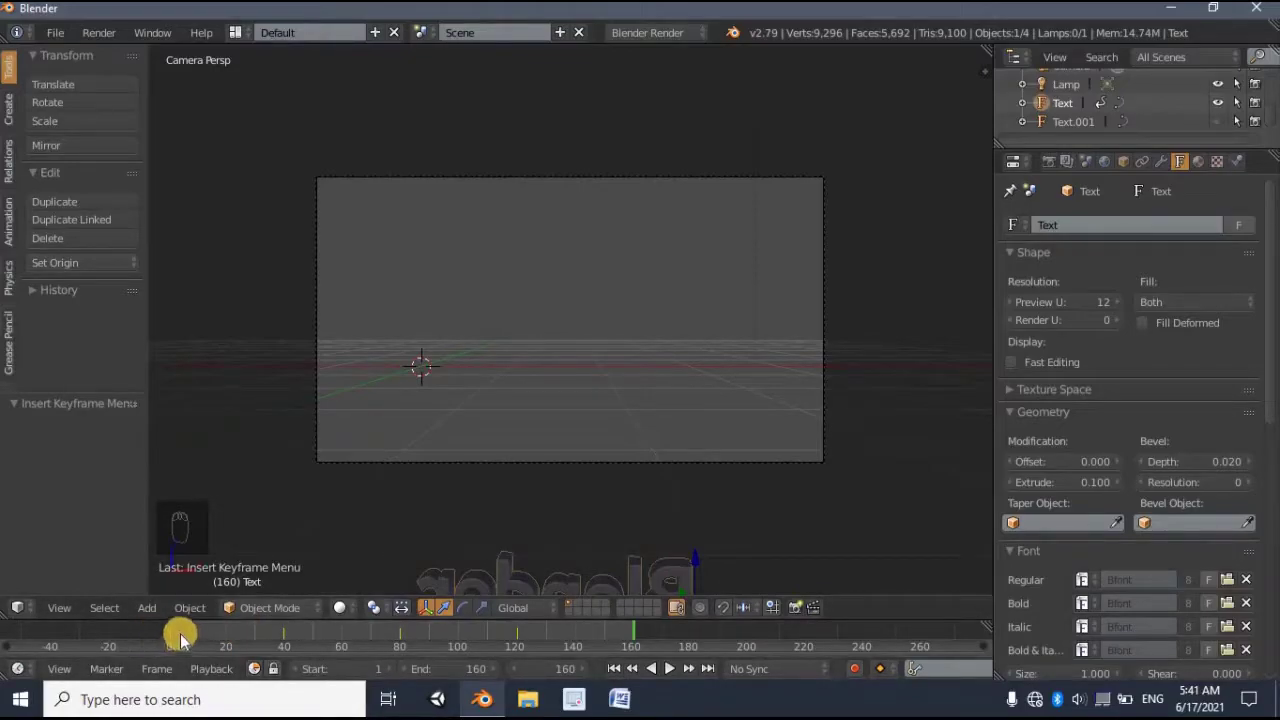
- Scrub the timeline back to the start of the animation
drag(176, 635, 544, 426)
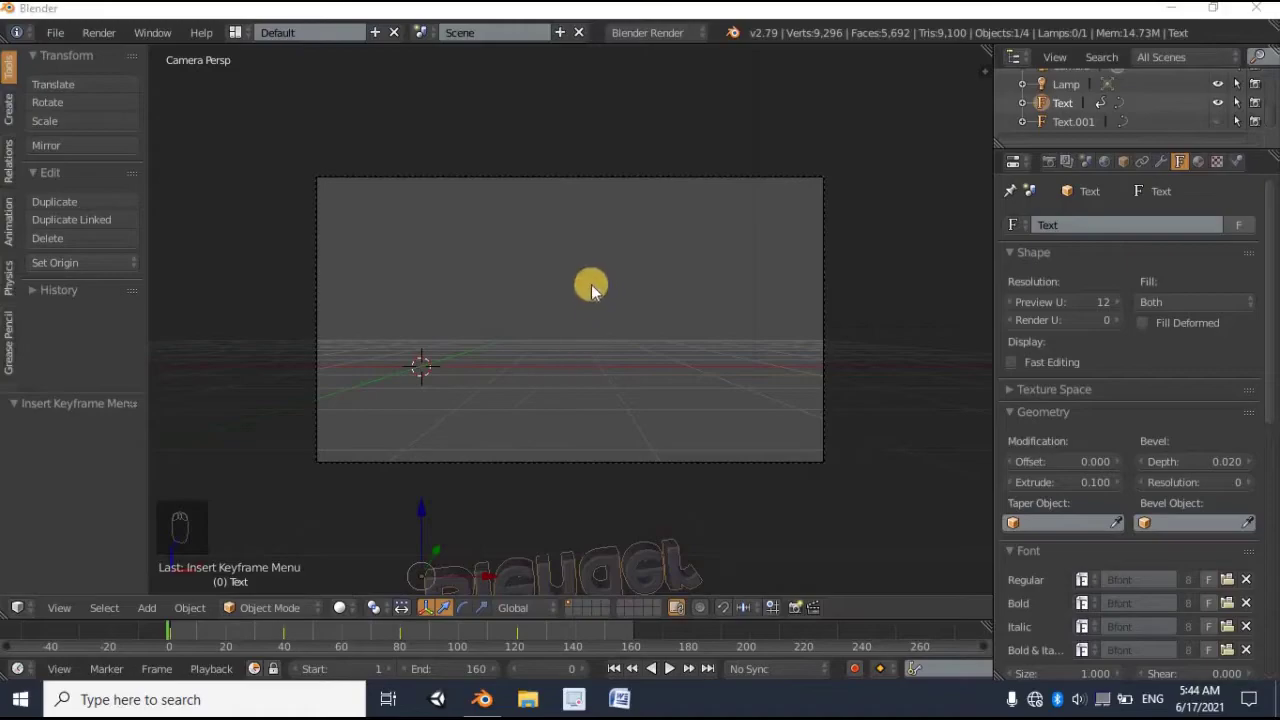
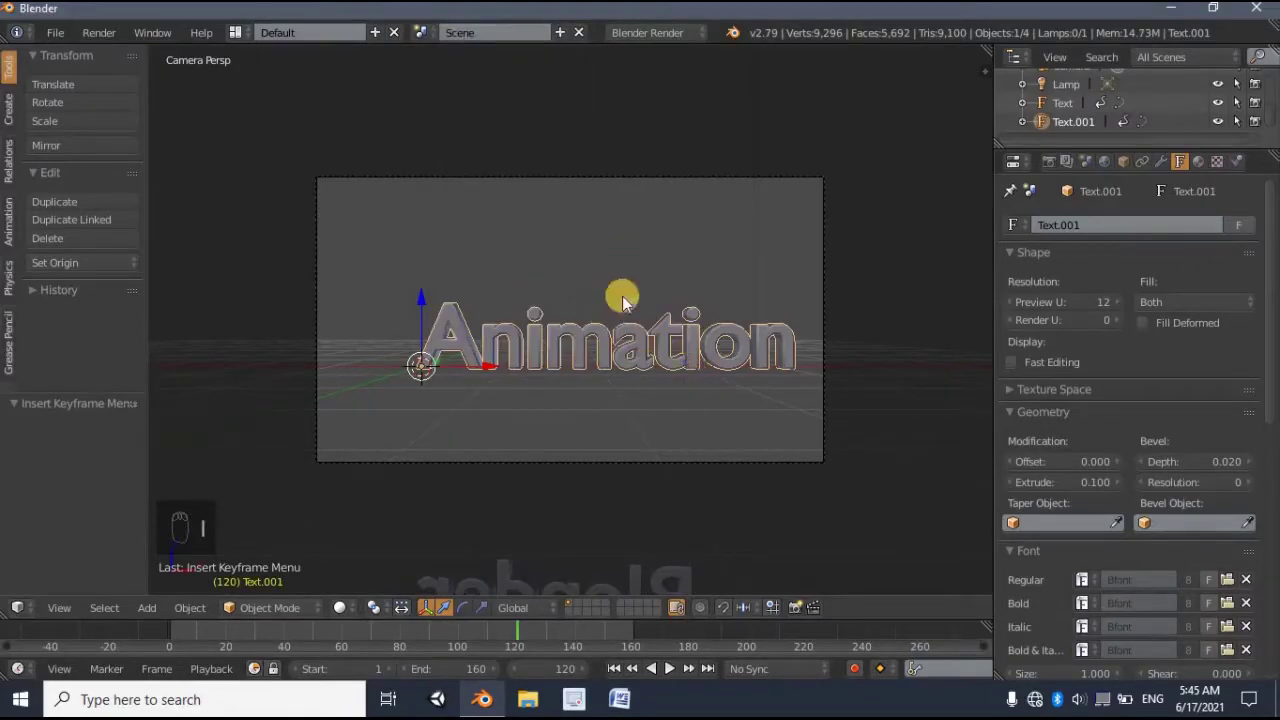
- At frame 80, rotate the Animation text 175° and raise it above the camera frame
drag(550, 668, 656, 335)
drag(652, 336, 821, 392)
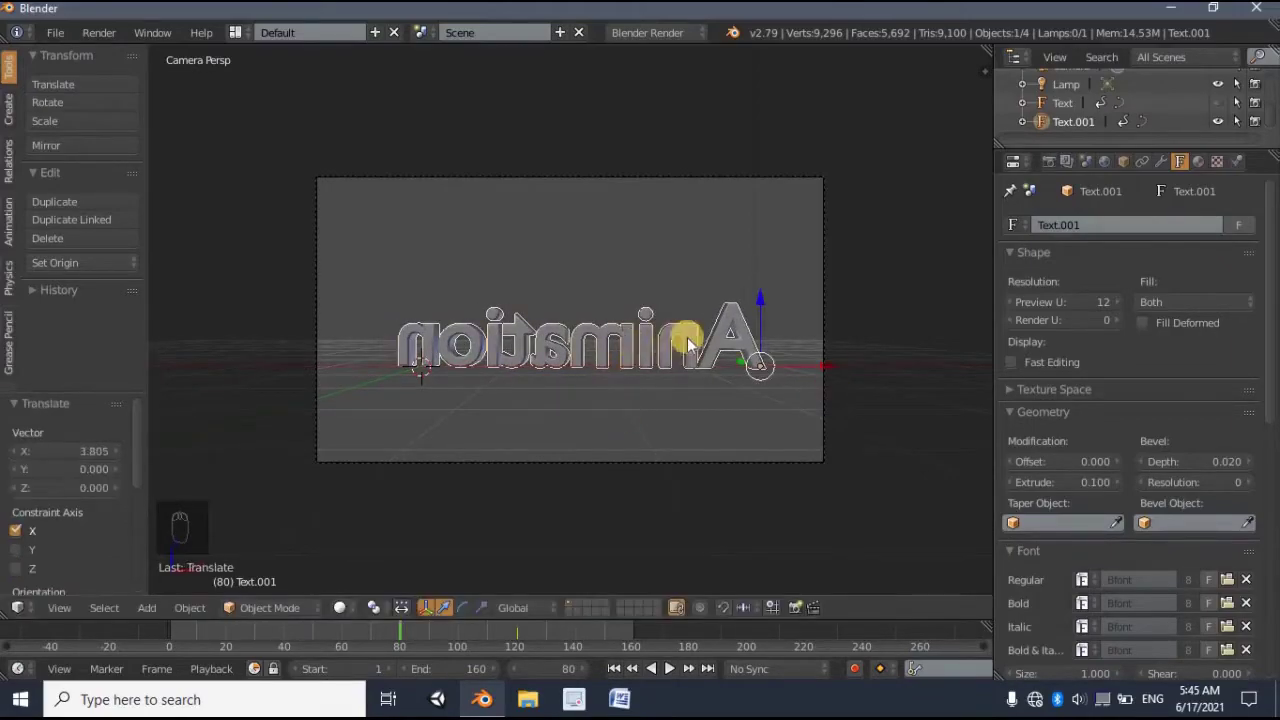
drag(758, 192, 723, 305)
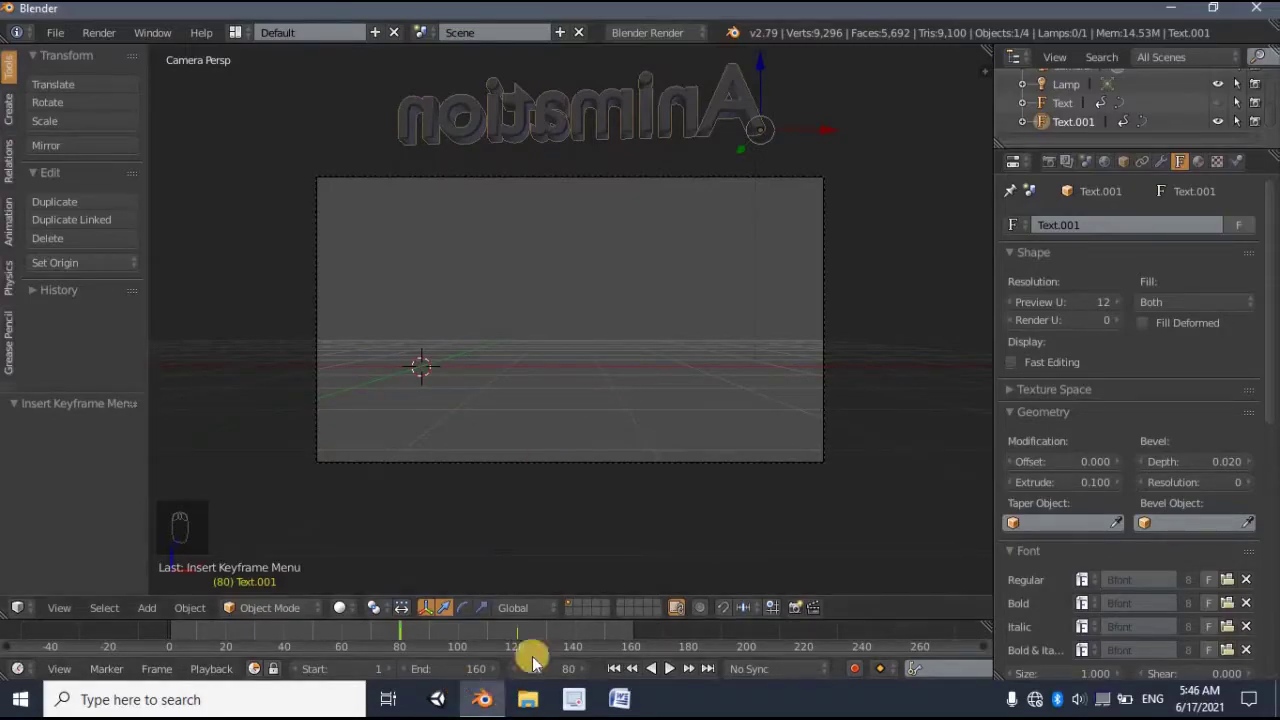
- Keyframe the Animation text's LocRot, scrub through the animation to check it, and return to frame 1
drag(554, 683, 542, 677)
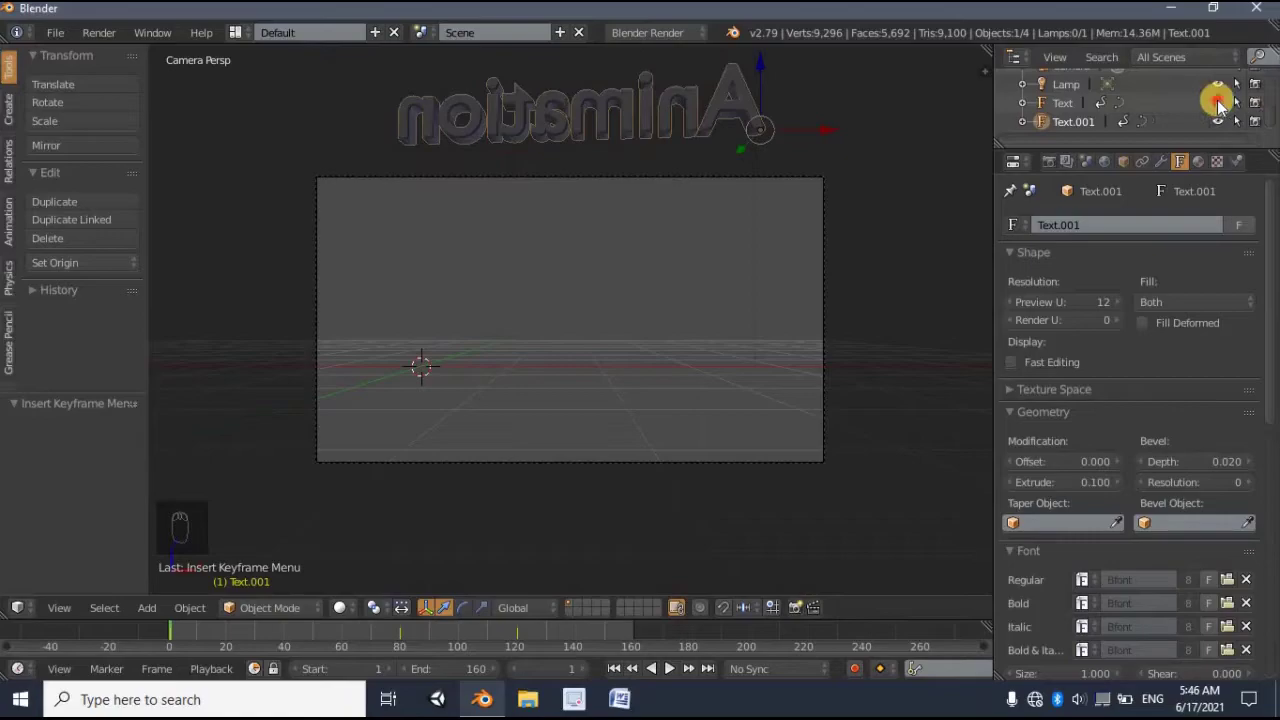
drag(989, 188, 677, 144)
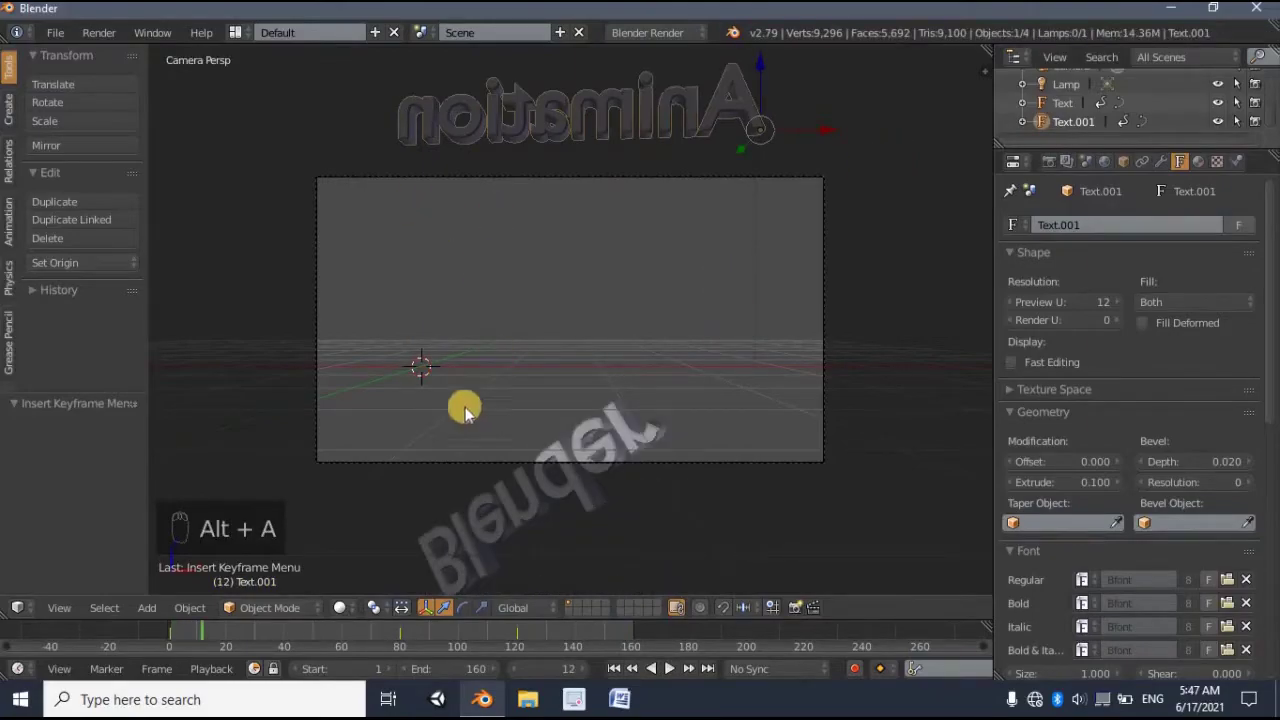
key(shift+Left)
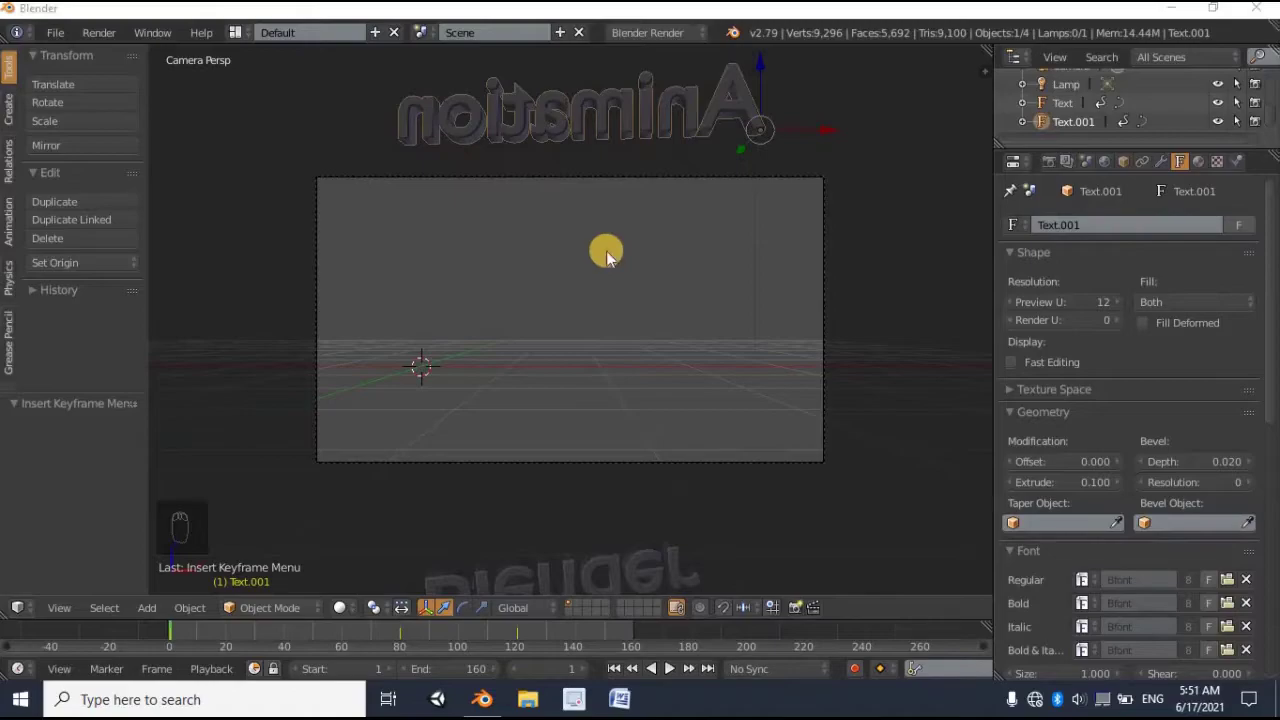
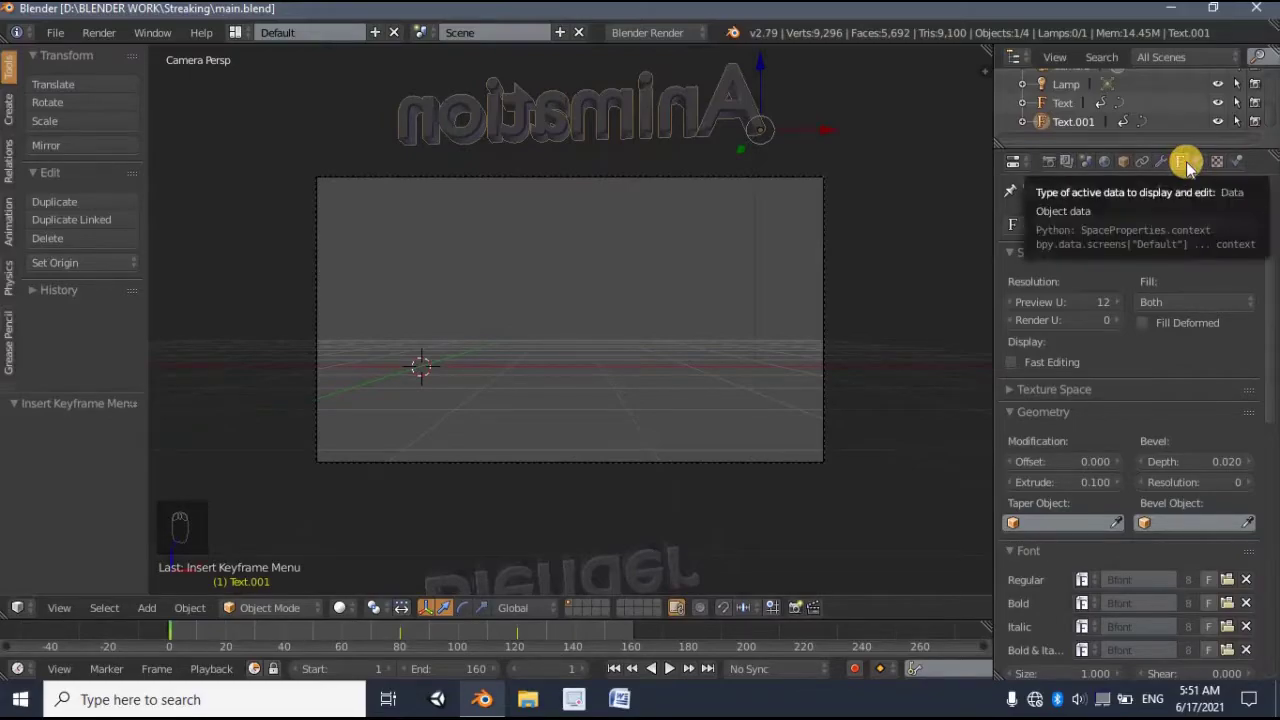
- Set the renderer to Cycles and give the Animation text a new Glossy BSDF material, then select the Blender text
drag(1203, 169, 761, 97)
drag(645, 34, 671, 111)
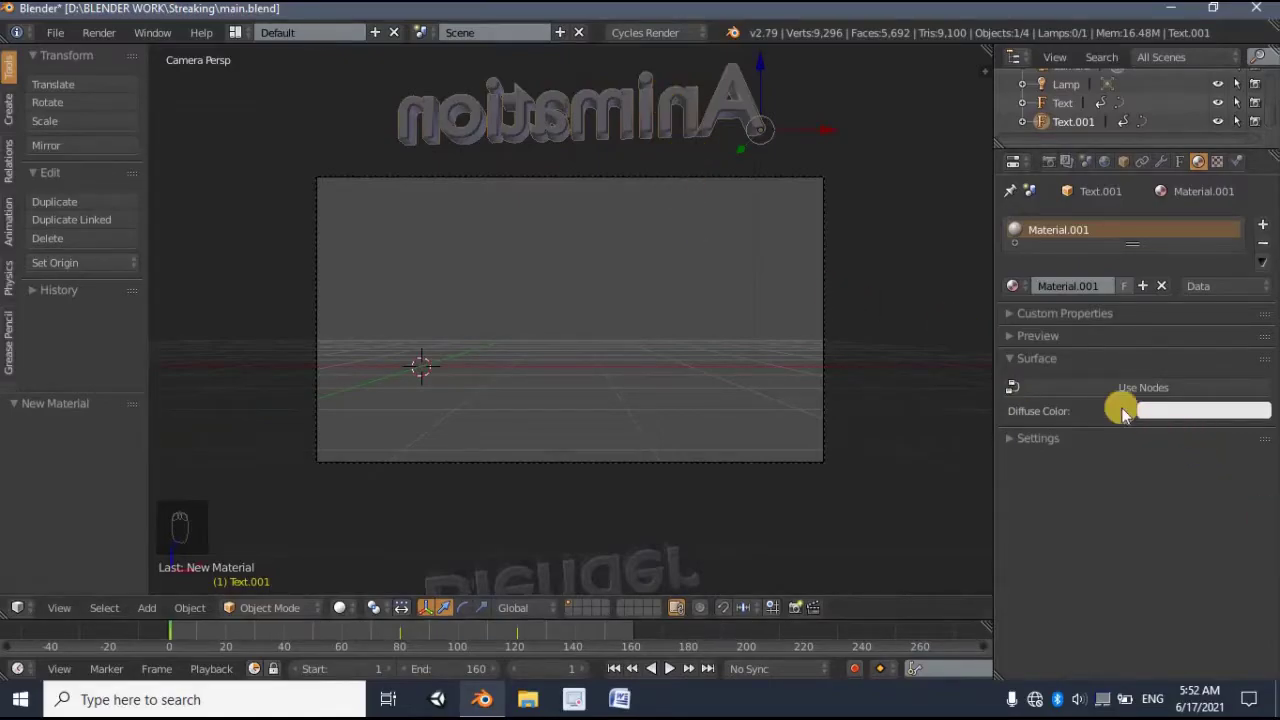
drag(1137, 403, 1013, 385)
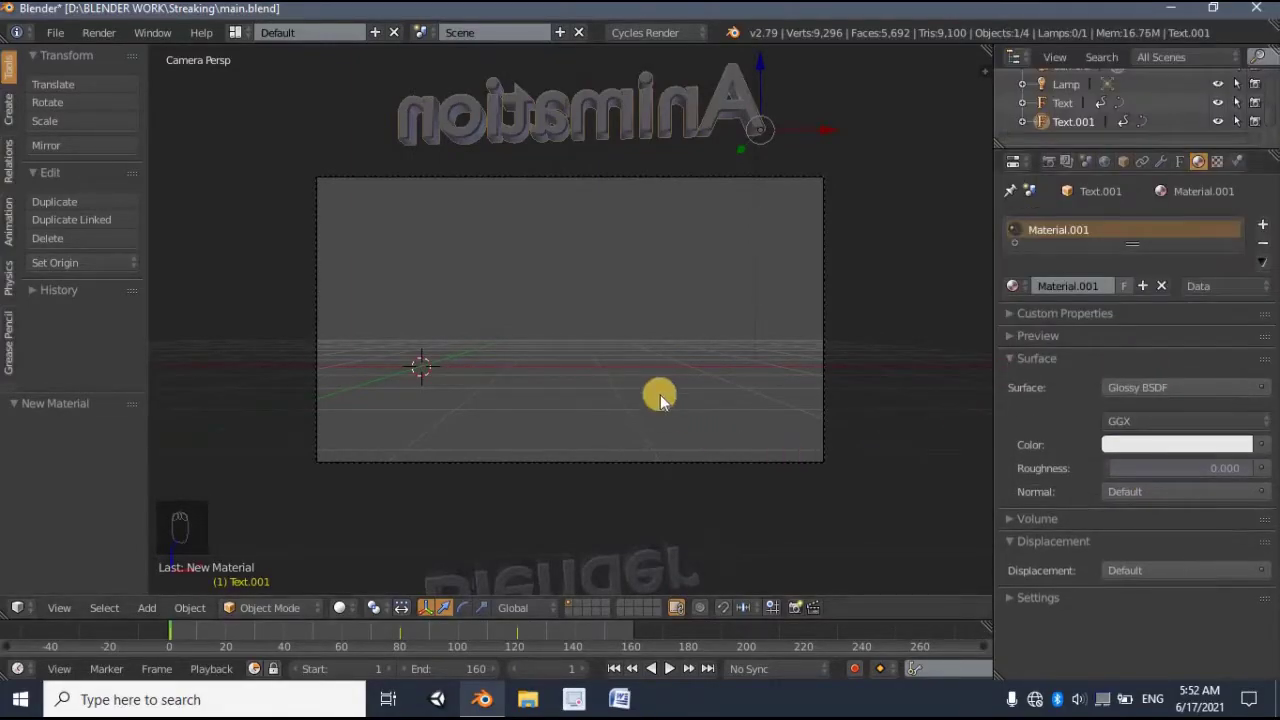
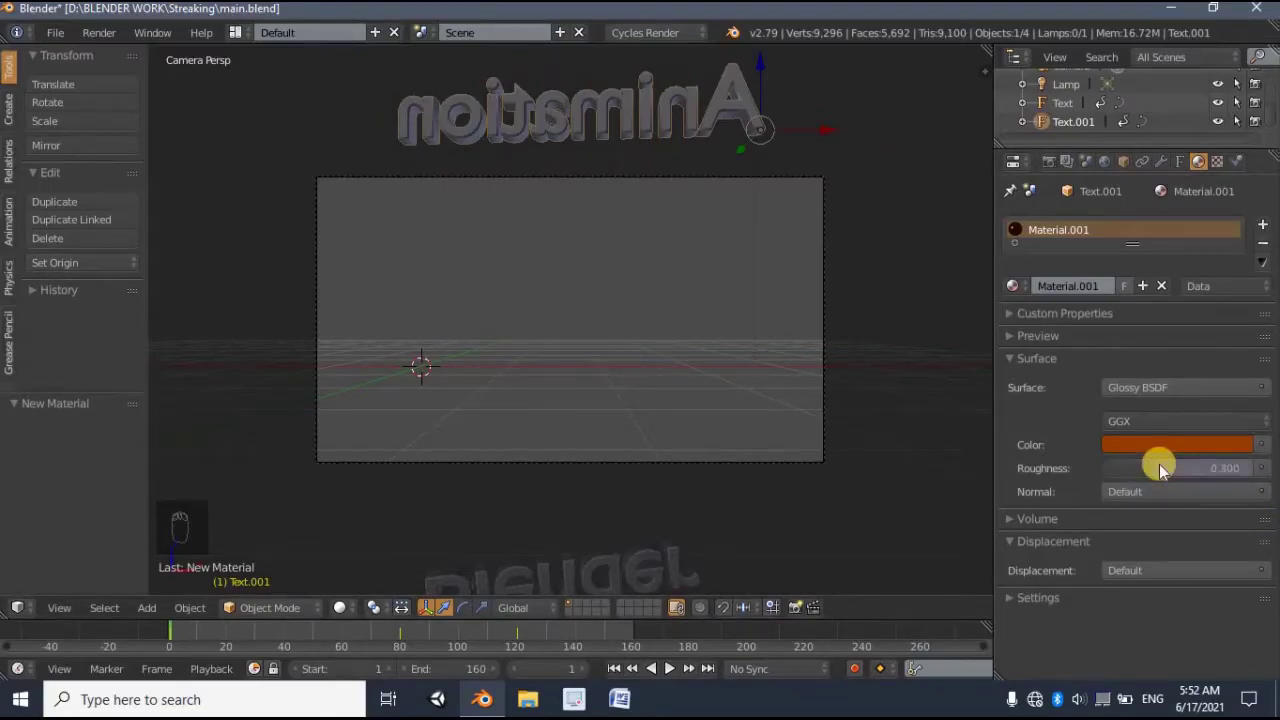
drag(564, 574, 1115, 288)
- Create a new material, Material.002, for the Blender text
drag(1107, 288, 1132, 410)
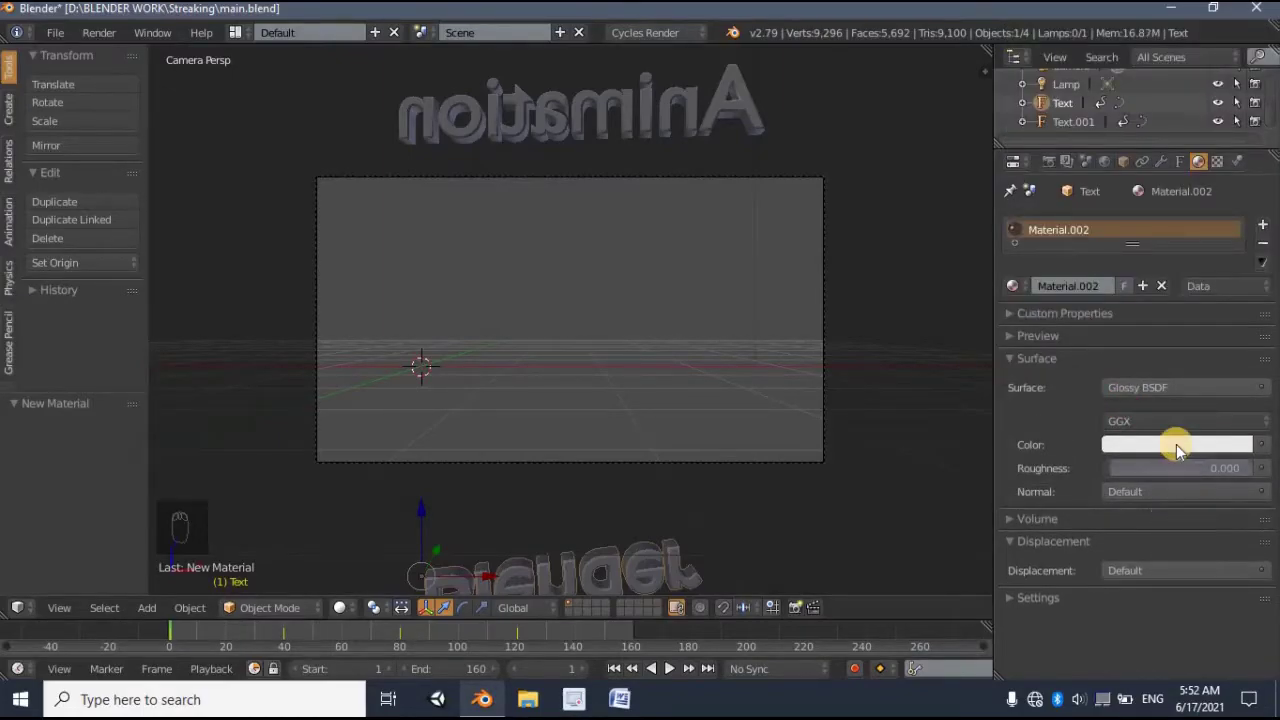
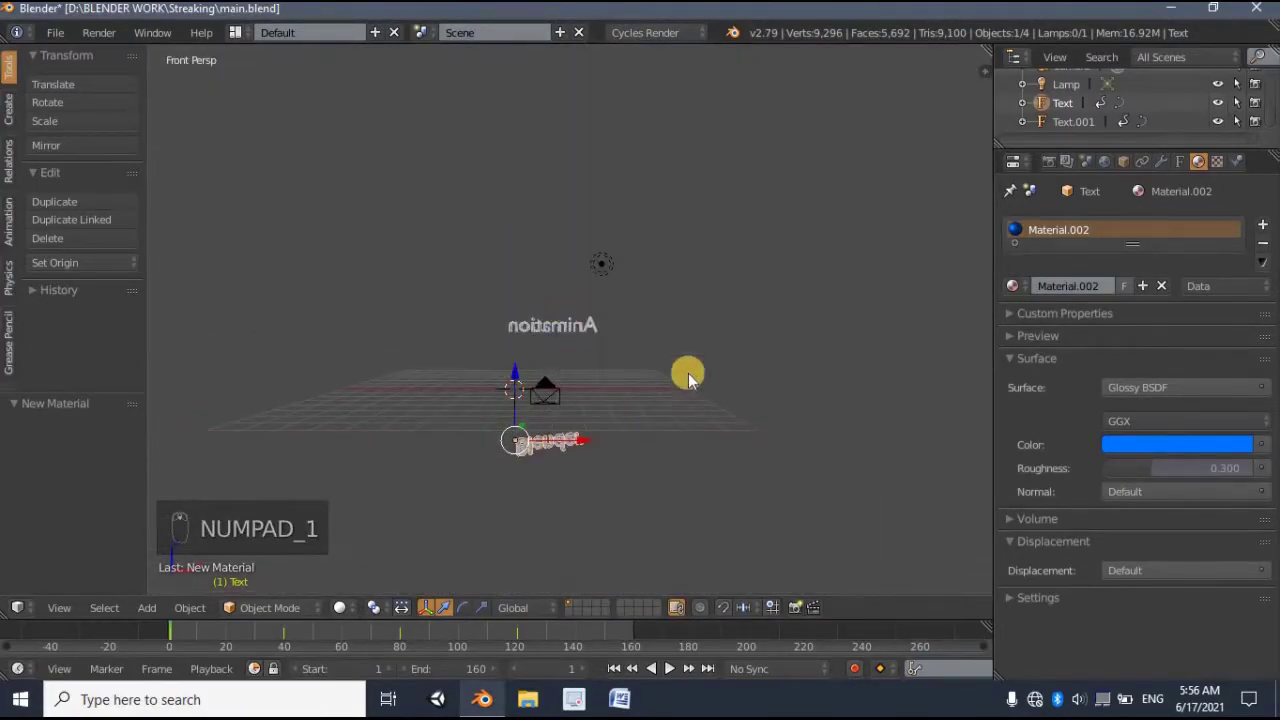
- Select the lamp and, in front and right ortho views, drag it down below the texts
drag(631, 311, 656, 447)
key(KP_1)
key(KP_5)
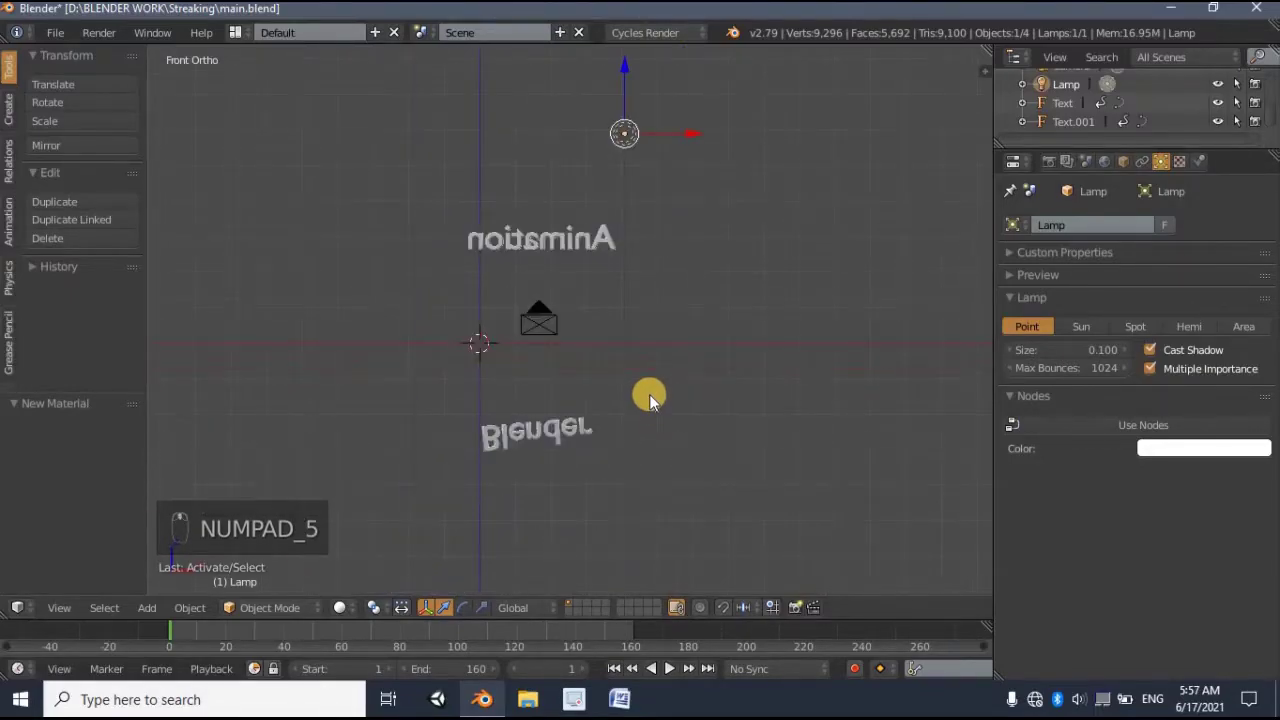
drag(631, 176, 633, 192)
drag(633, 192, 622, 415)
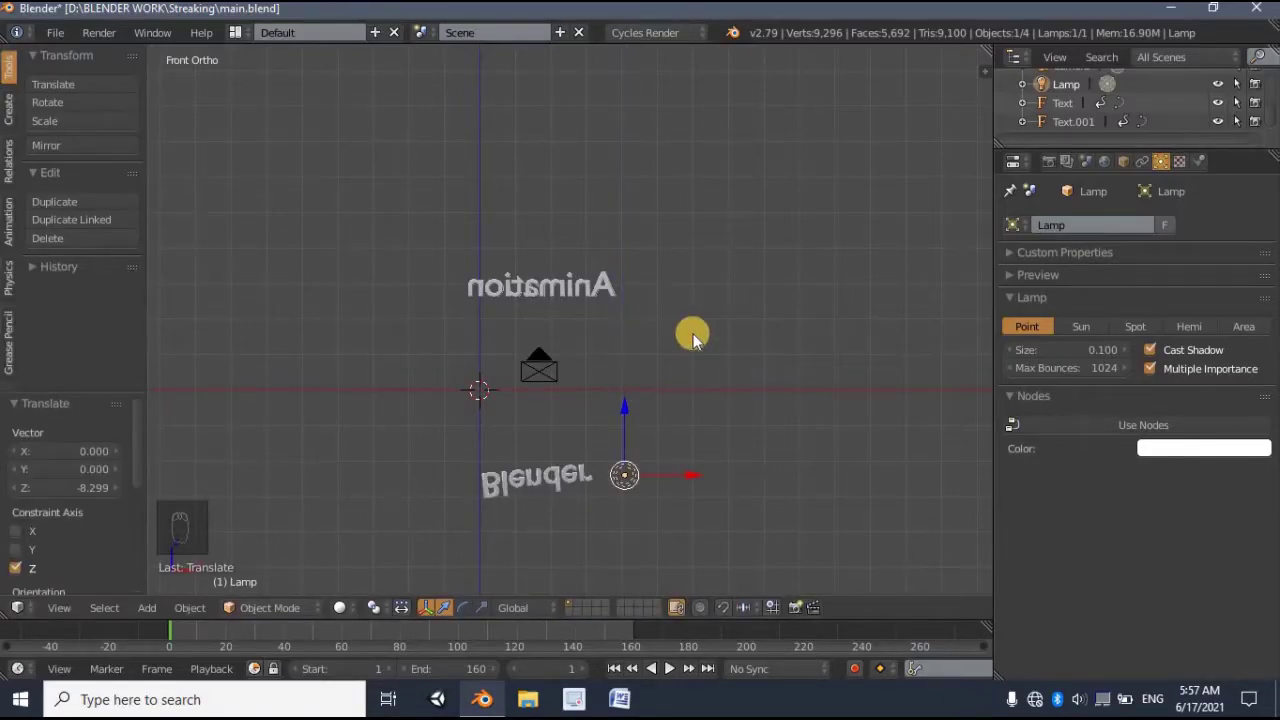
key(KP_3)
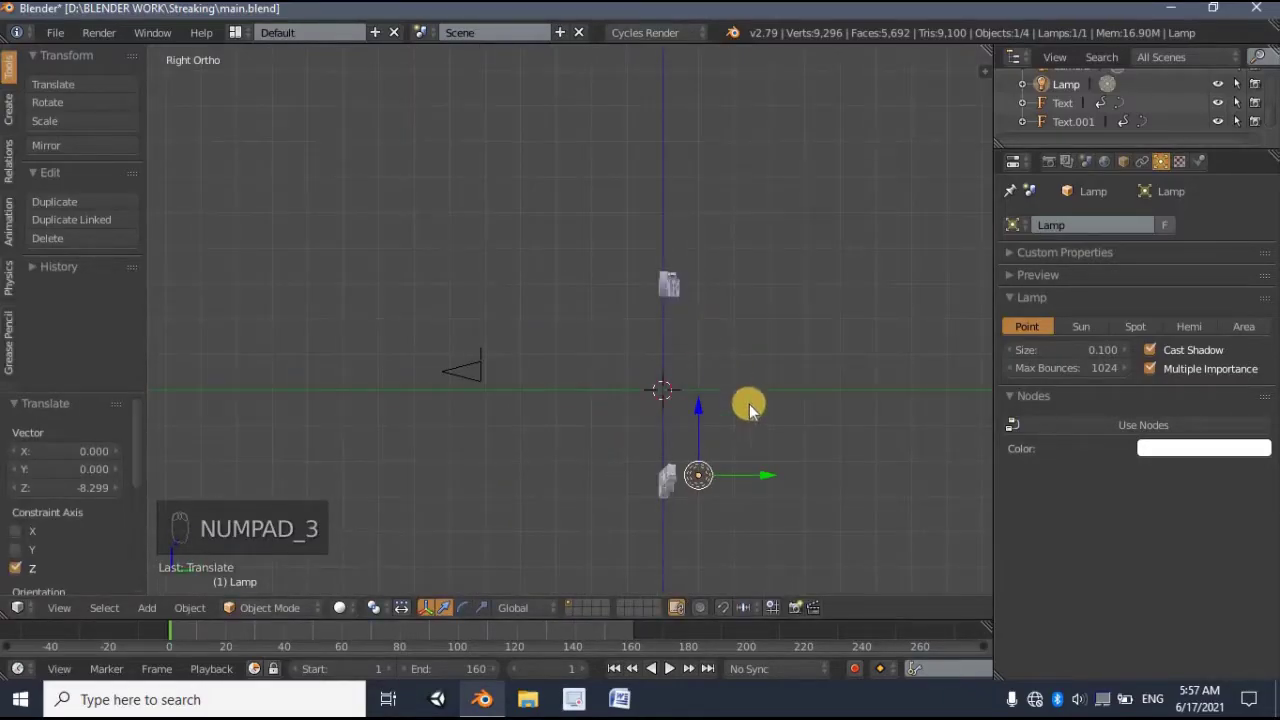
drag(702, 492, 678, 497)
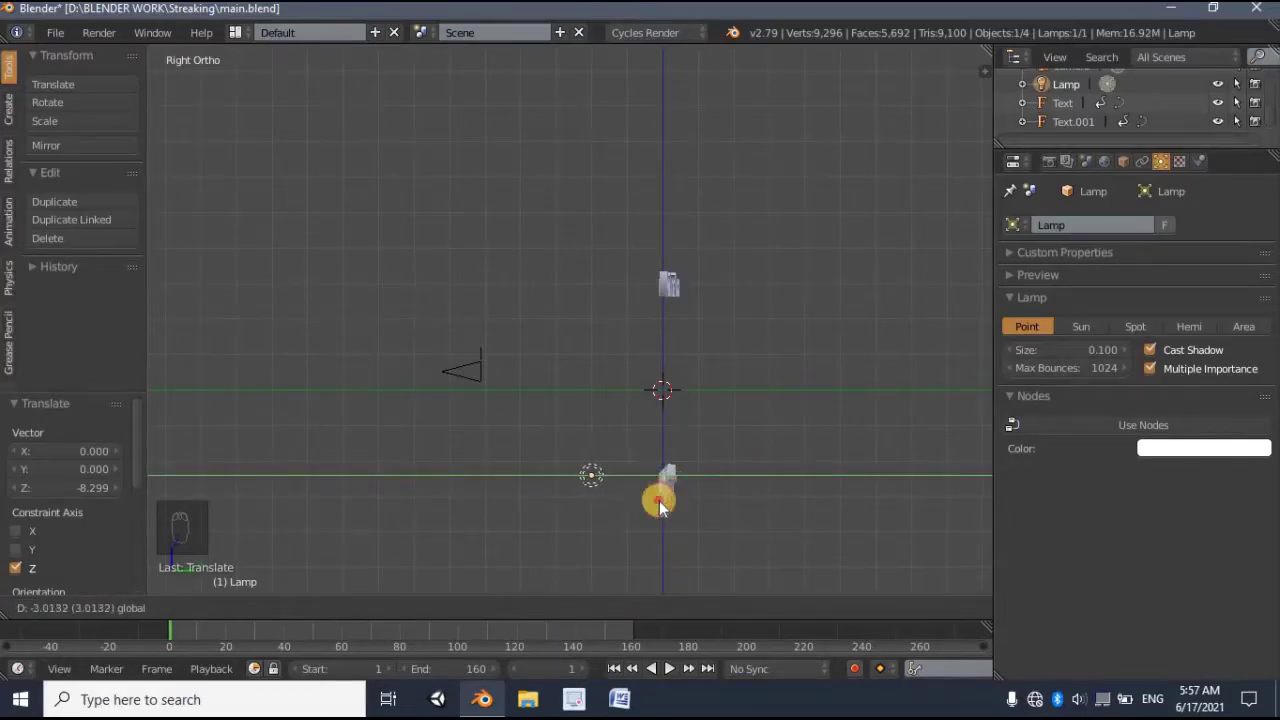
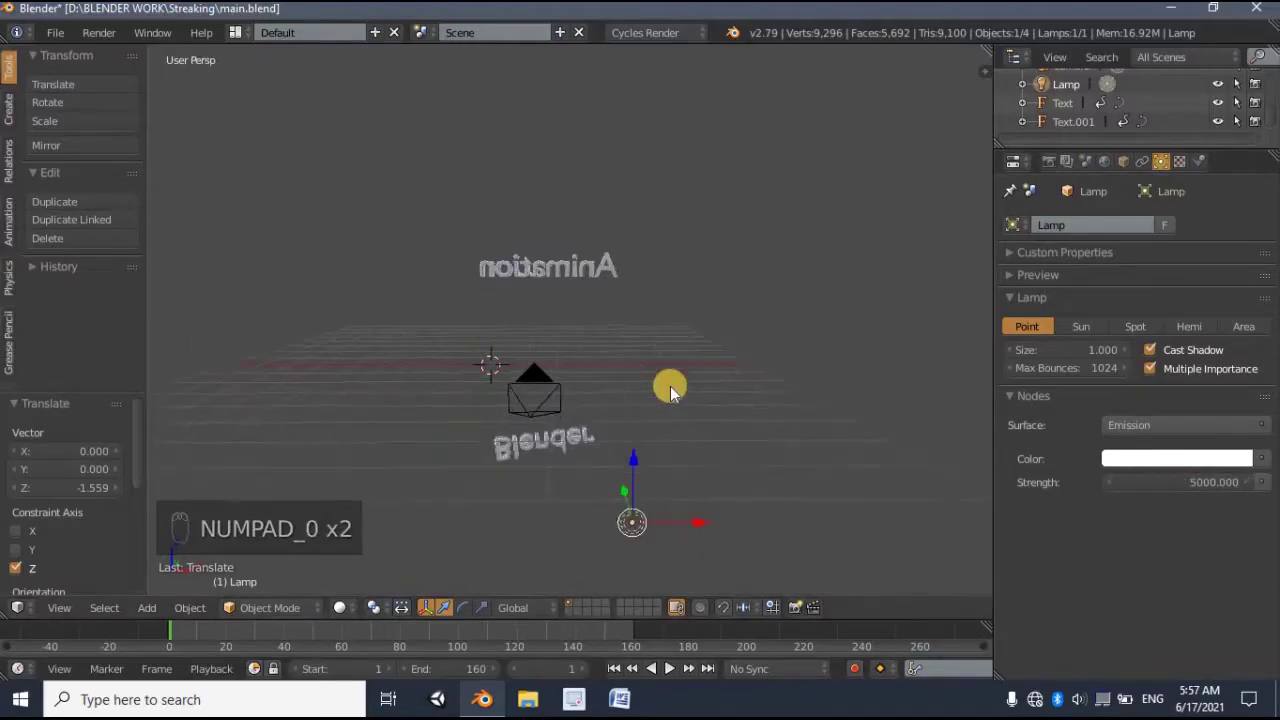
- Orbit the Cycles rendered viewport, scrub to a later frame, then return to solid shading
key(shift+z)
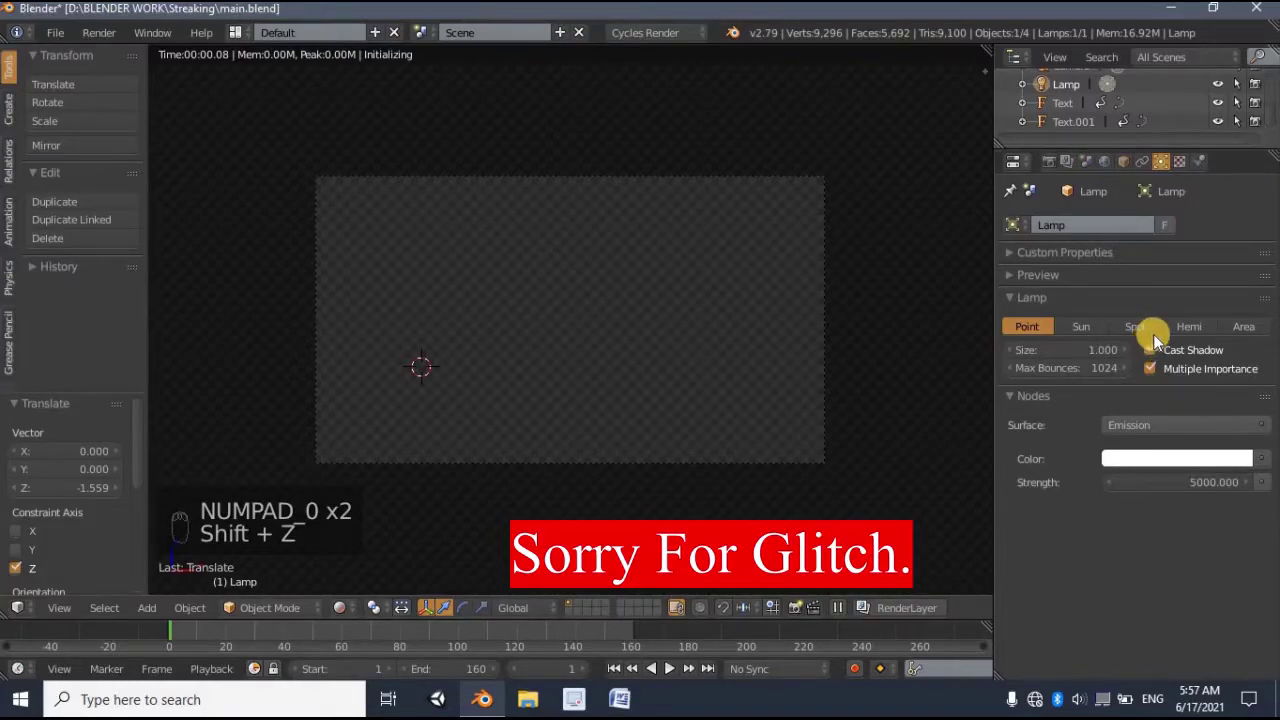
drag(1162, 342, 354, 640)
drag(354, 640, 557, 636)
right_click(617, 625)
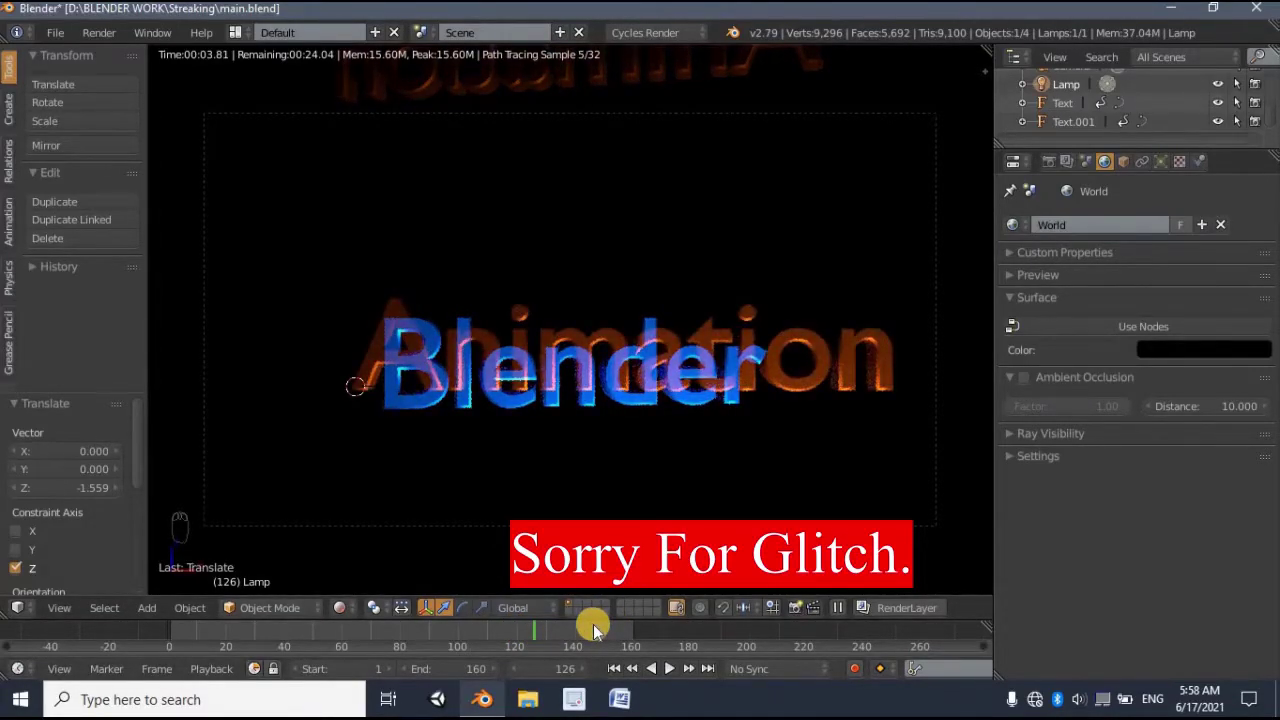
drag(637, 619, 691, 428)
key(shift+z)
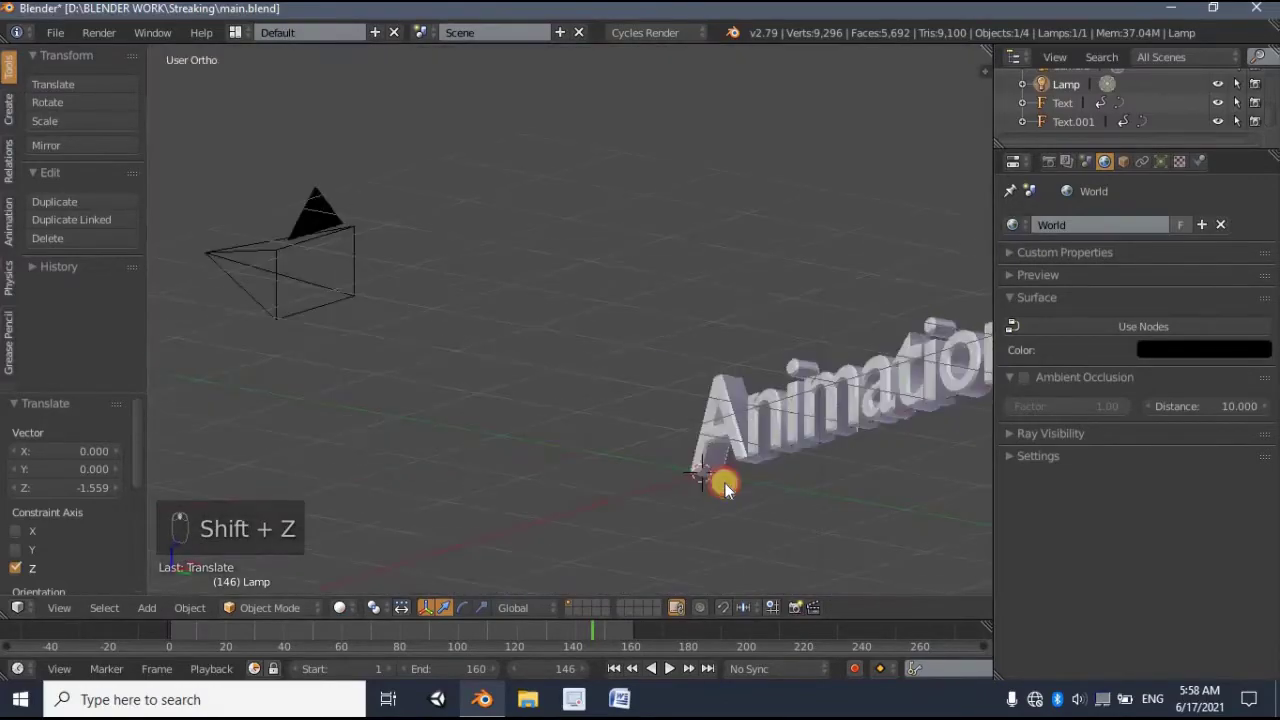
- From frame 1 in the side view, move the lamp up toward the texts
middle_click(733, 490)
key(shift+Left)
key(KP_3)
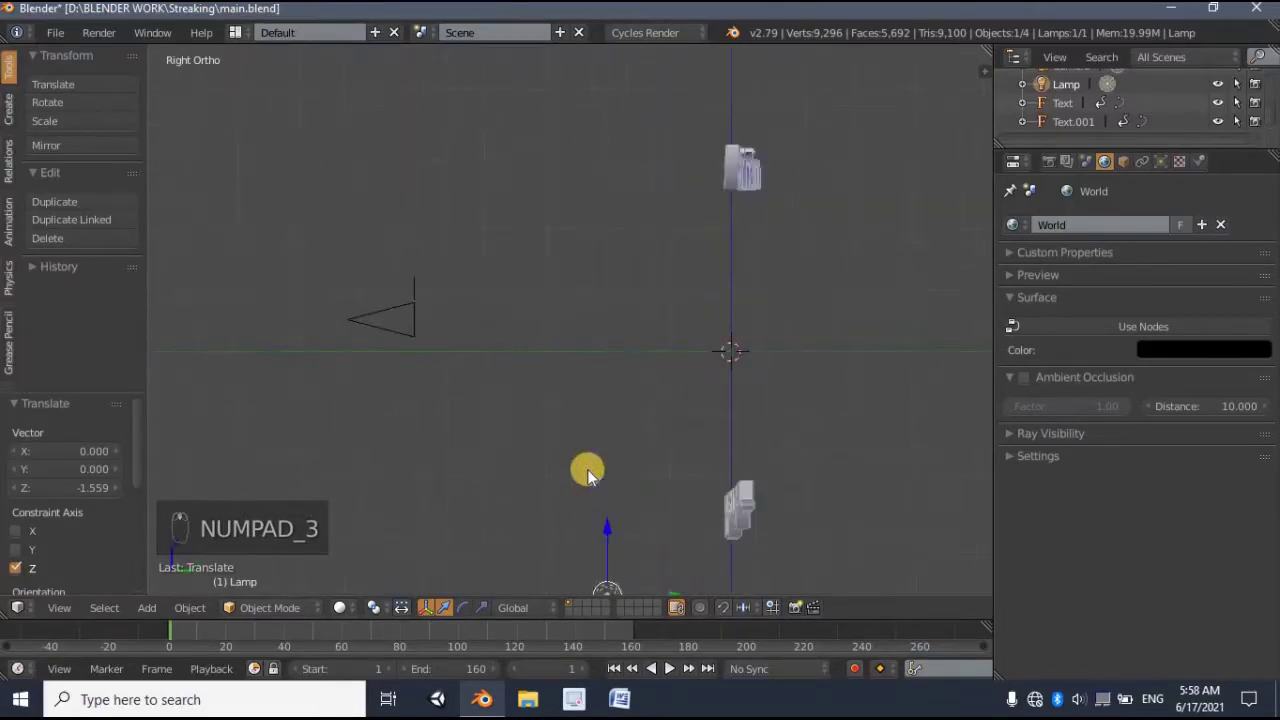
drag(619, 478, 654, 421)
drag(654, 421, 440, 416)
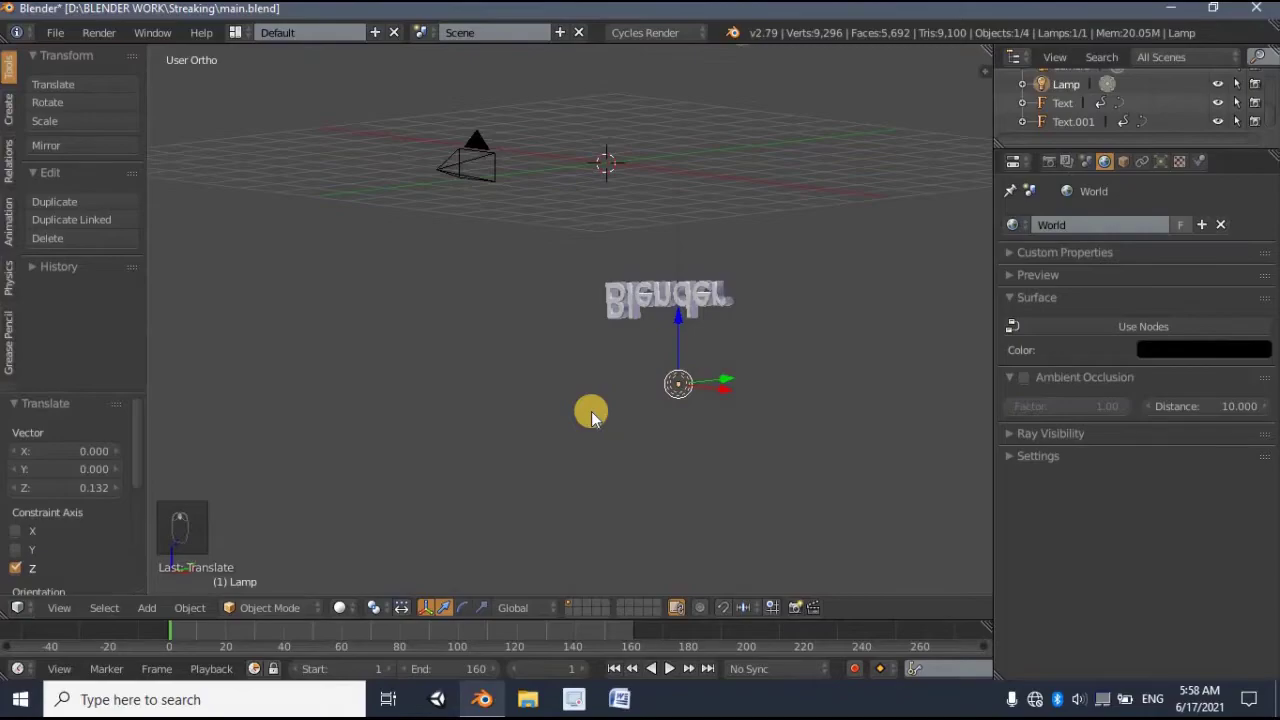
- Check the scene from the front and look through the scene camera
key(KP_1)
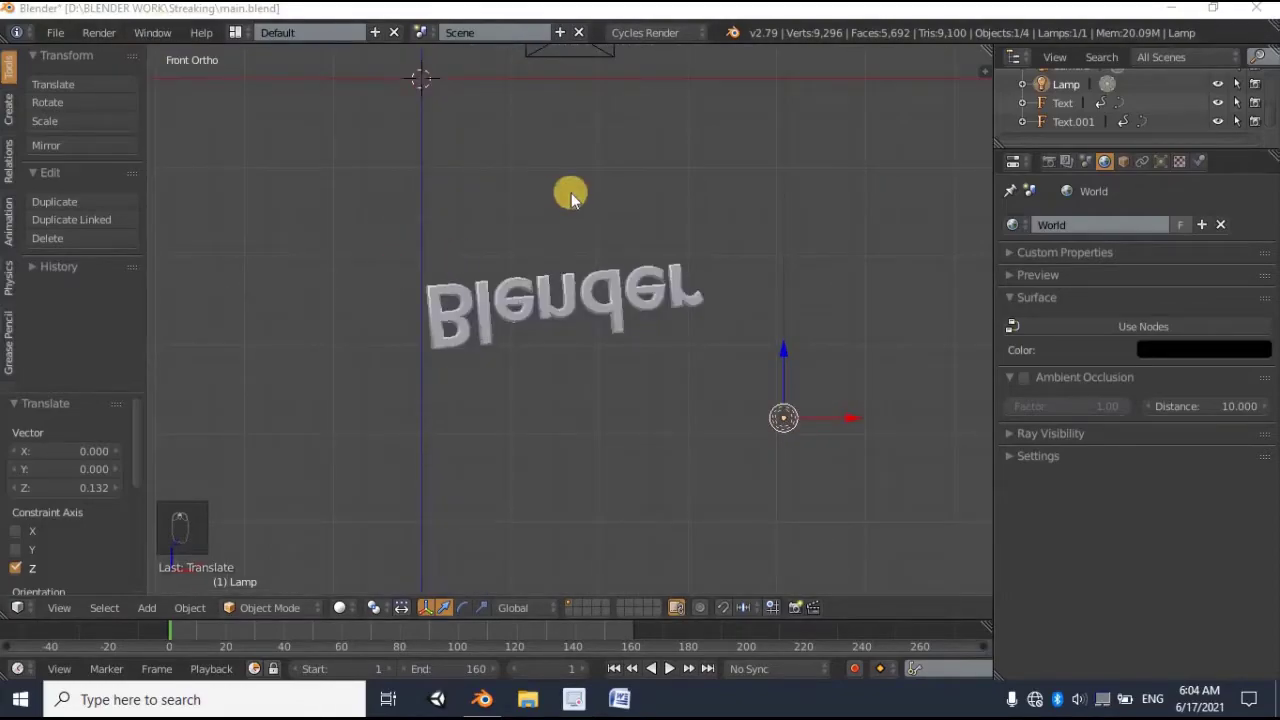
click(496, 241)
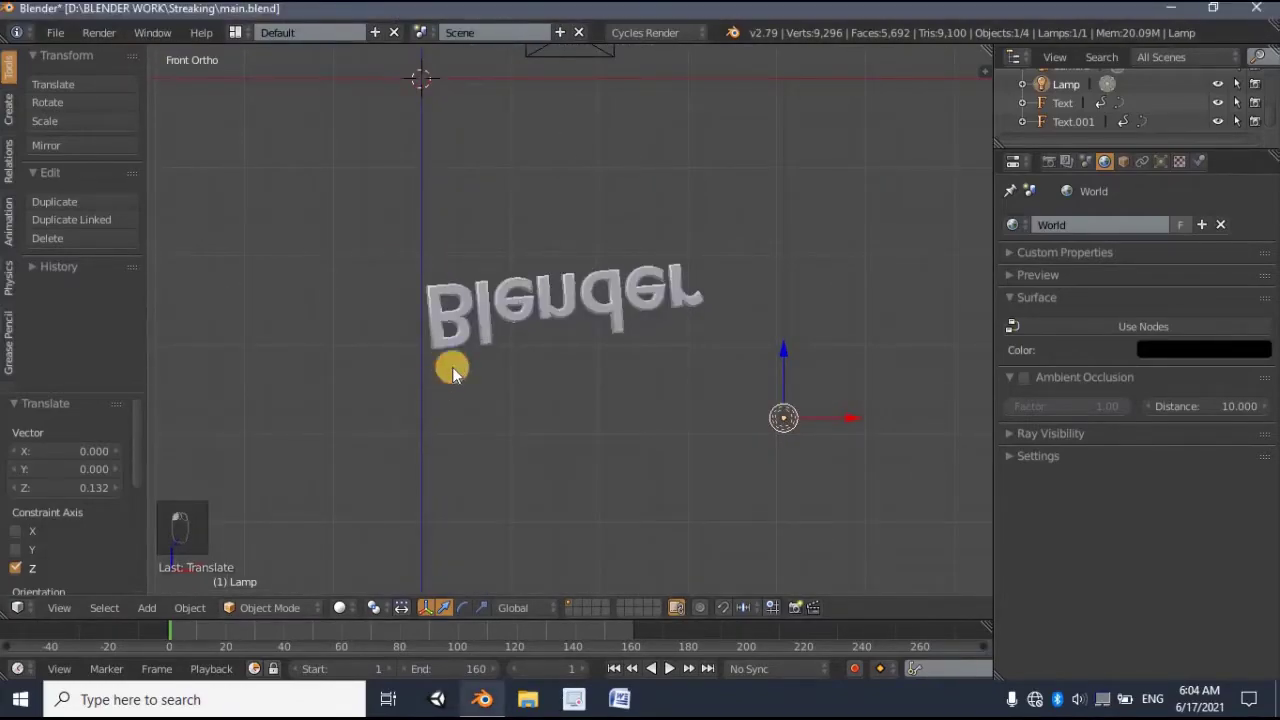
key(KP_0)
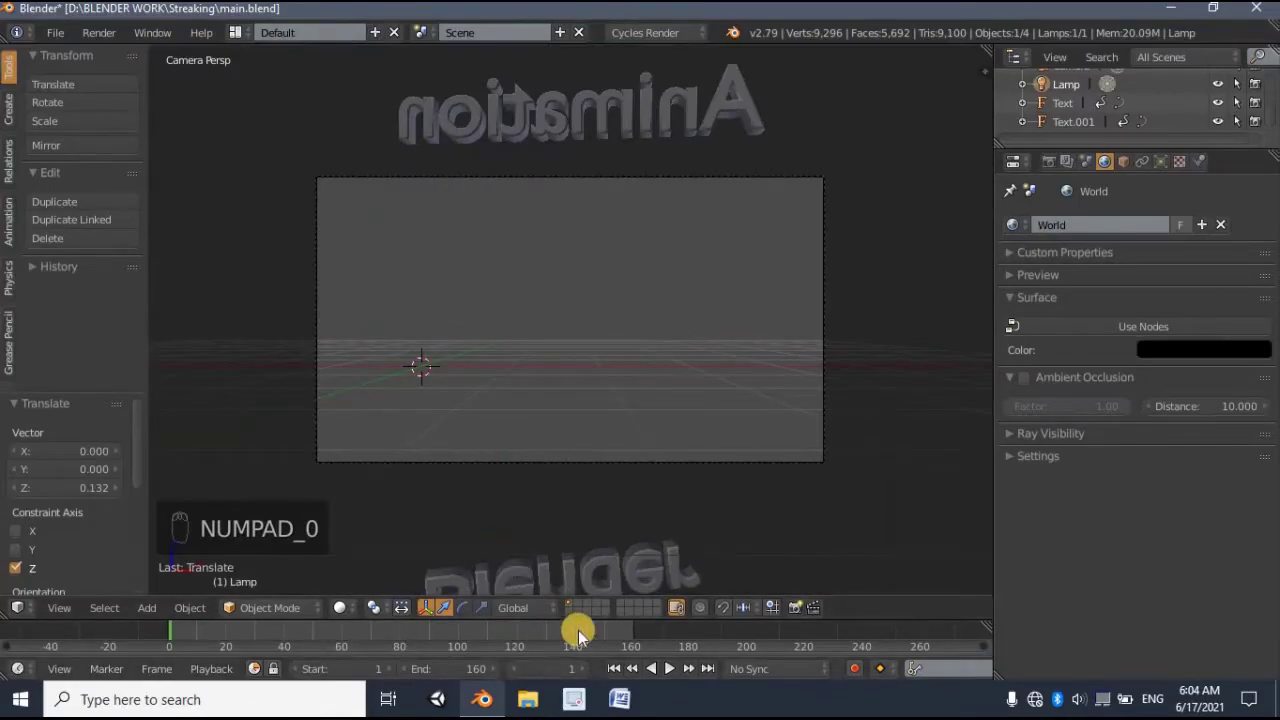
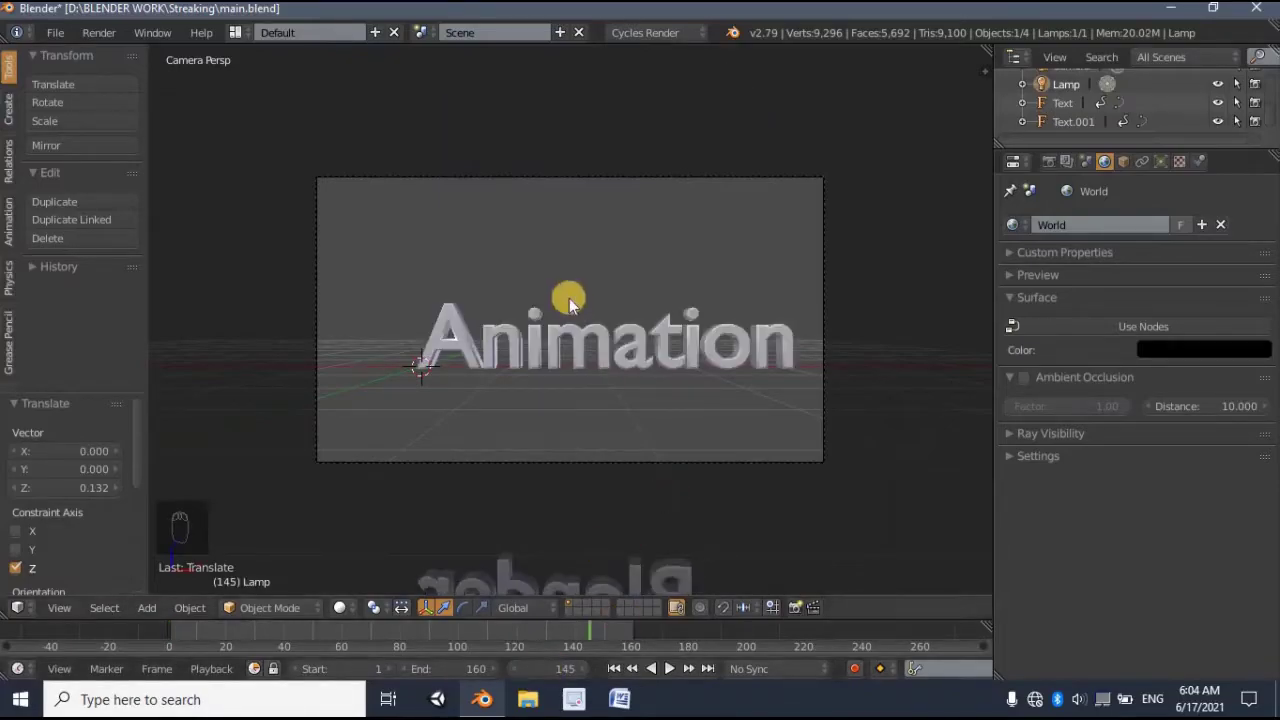
- Briefly check the rendered view, then inspect the lamp from side, front and camera views
key(shift+z)
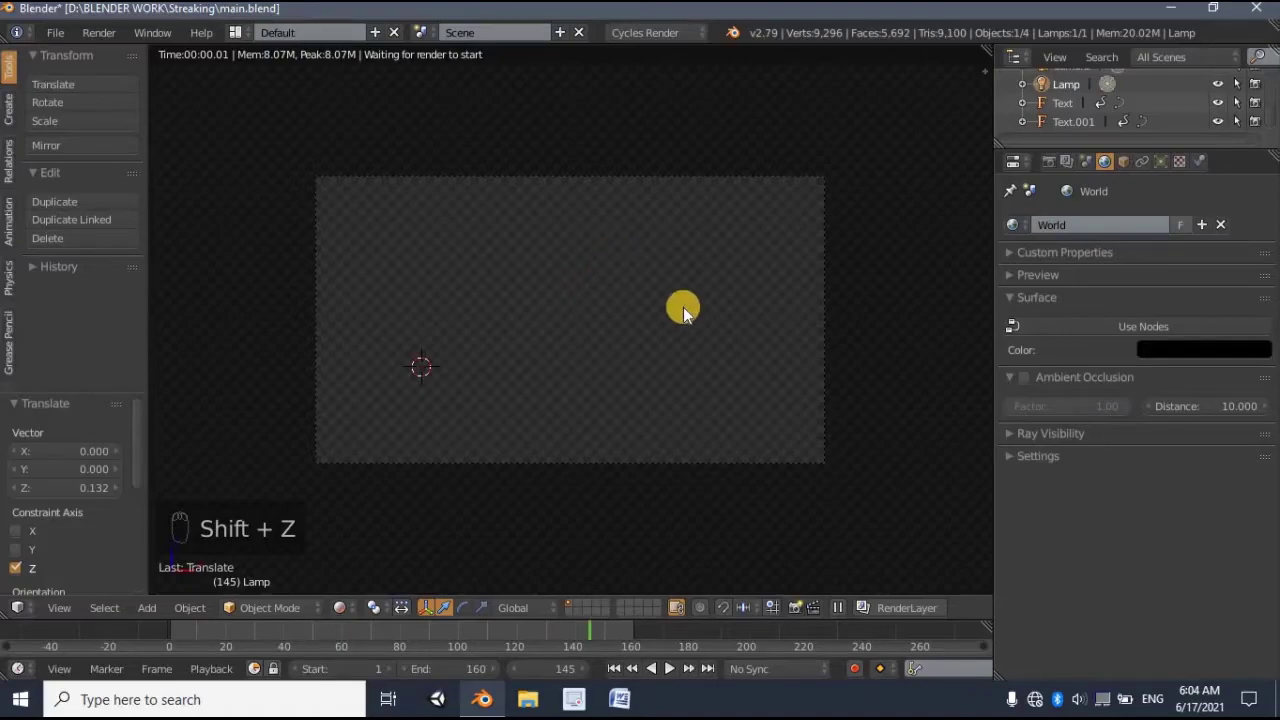
drag(689, 316, 672, 368)
key(shift+z)
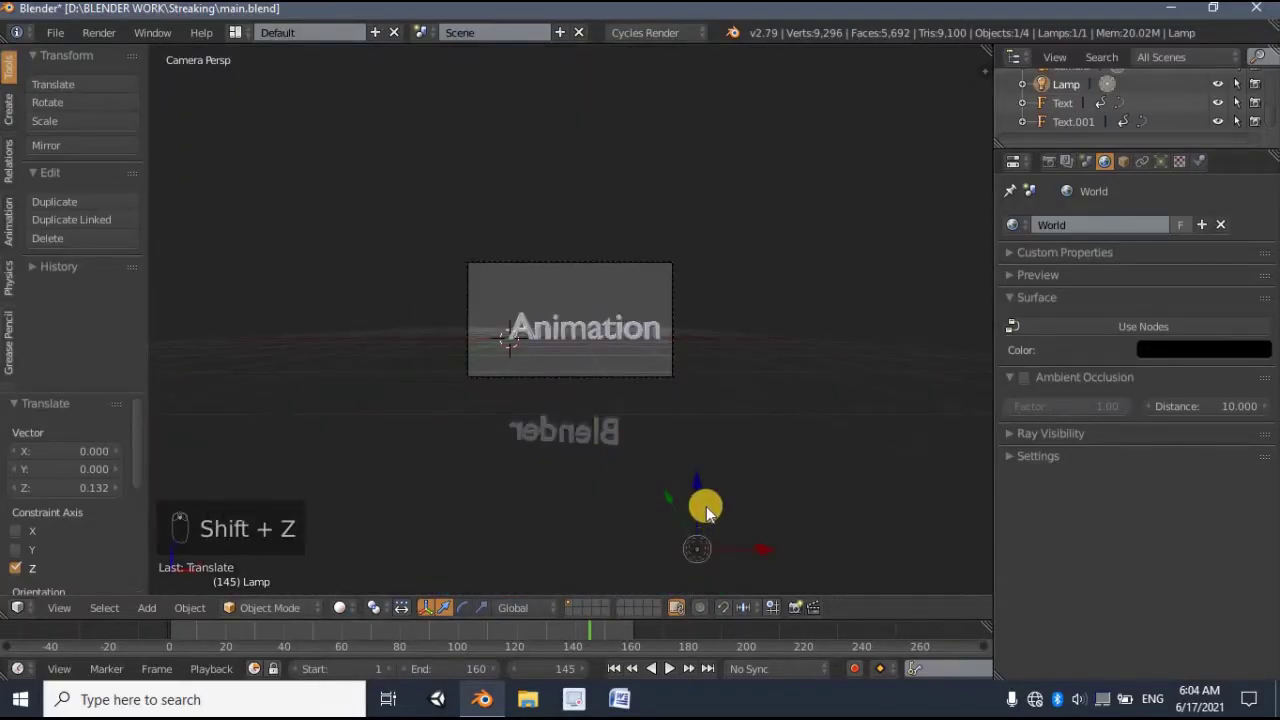
key(KP_3)
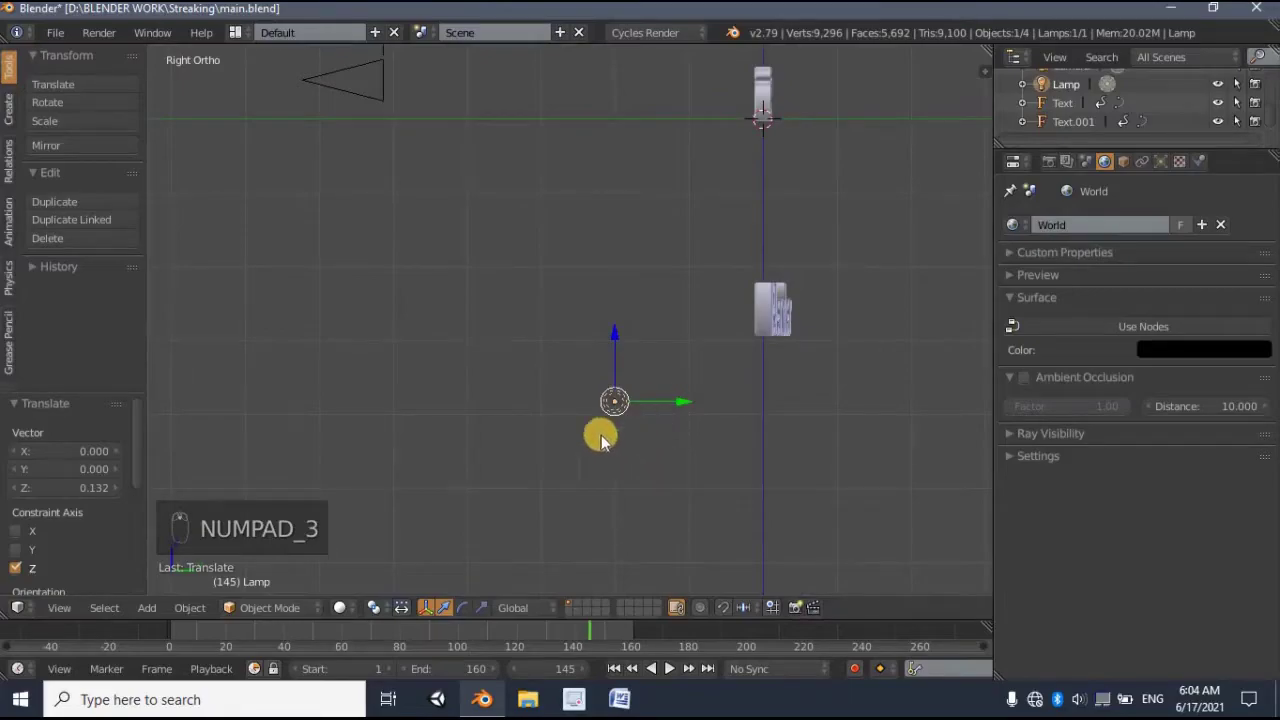
middle_click(776, 488)
key(KP_1)
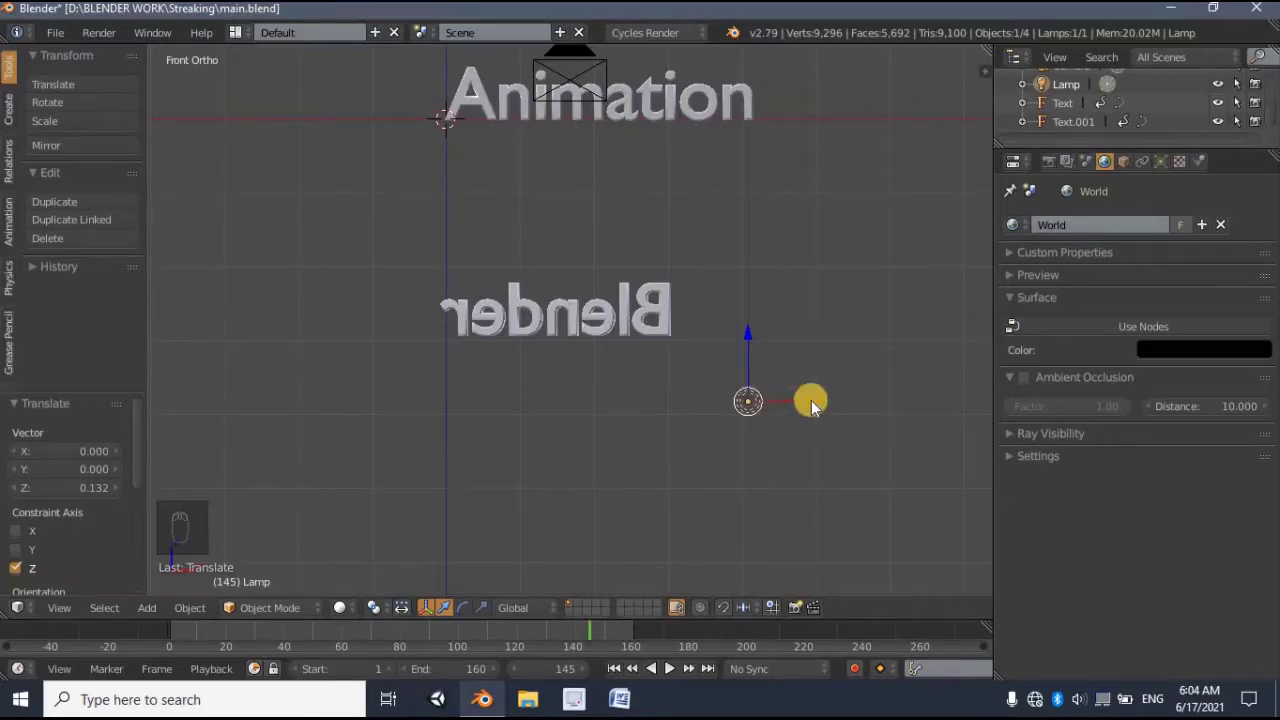
drag(657, 444, 318, 282)
key(KP_0)
- Slide the lamp along the X axis toward the texts and zoom in on the rendered camera frame
key(shift+z)
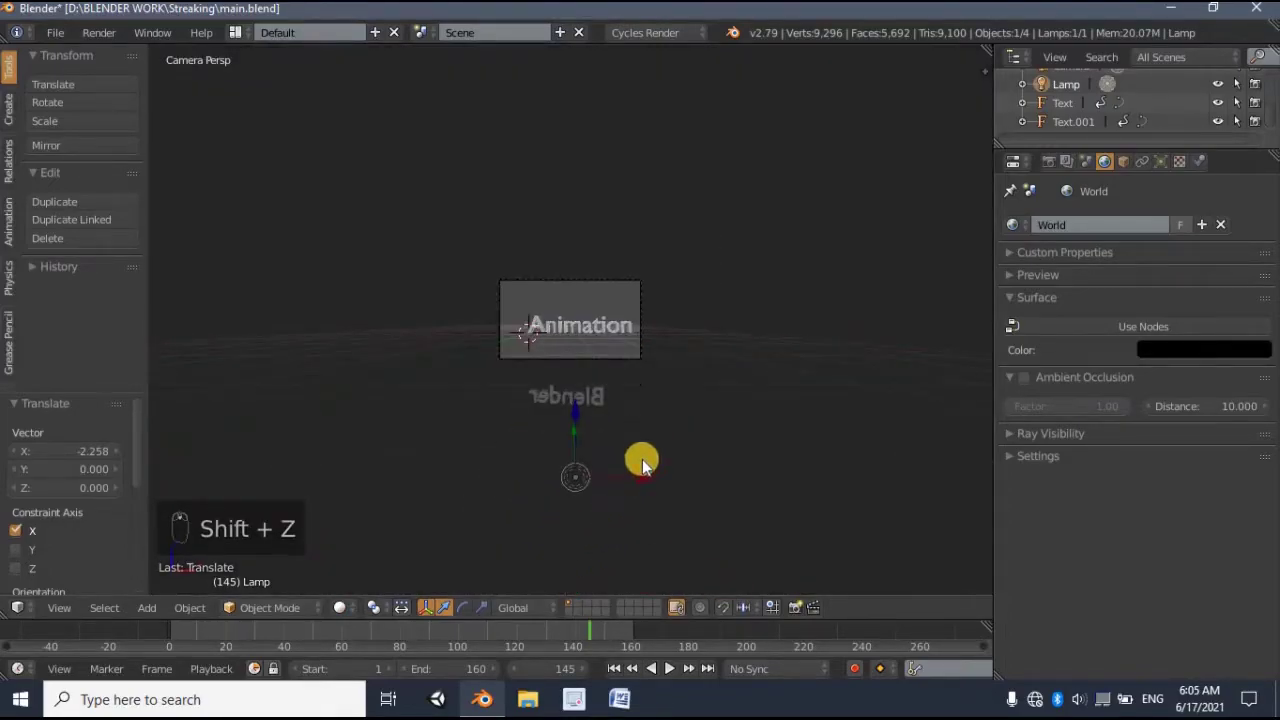
drag(650, 492, 654, 528)
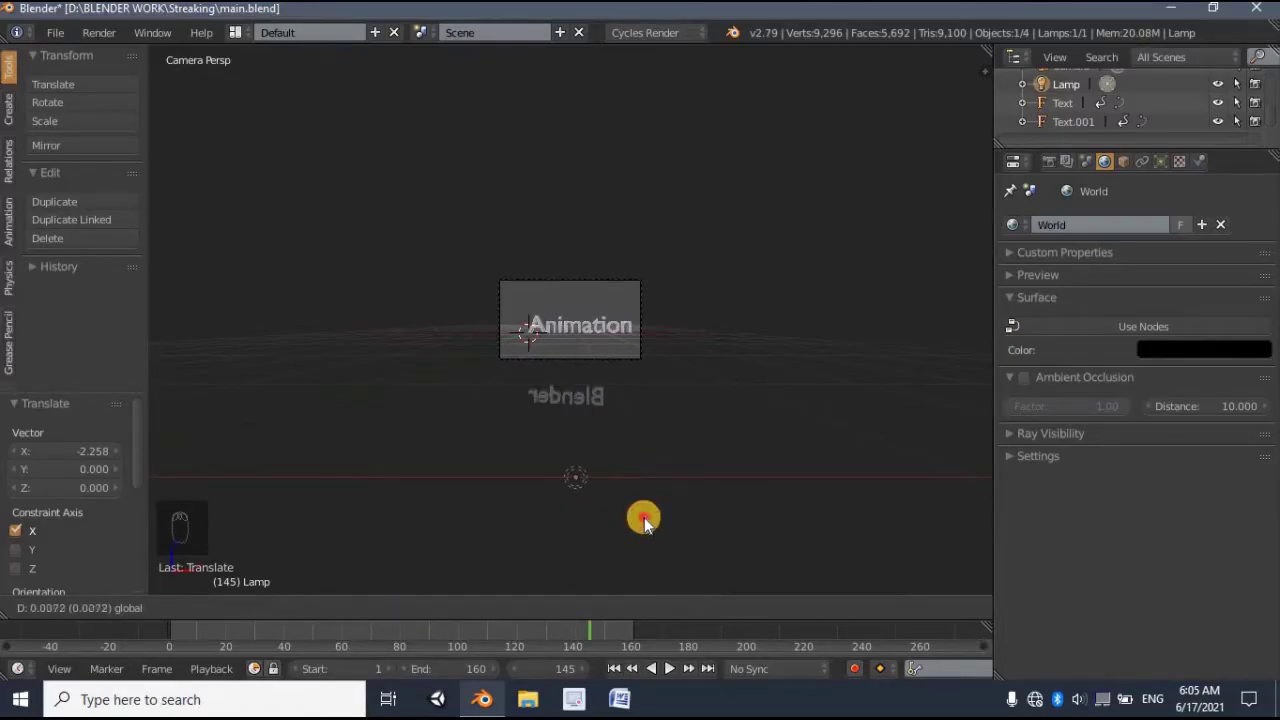
middle_click(594, 378)
key(shift+z)
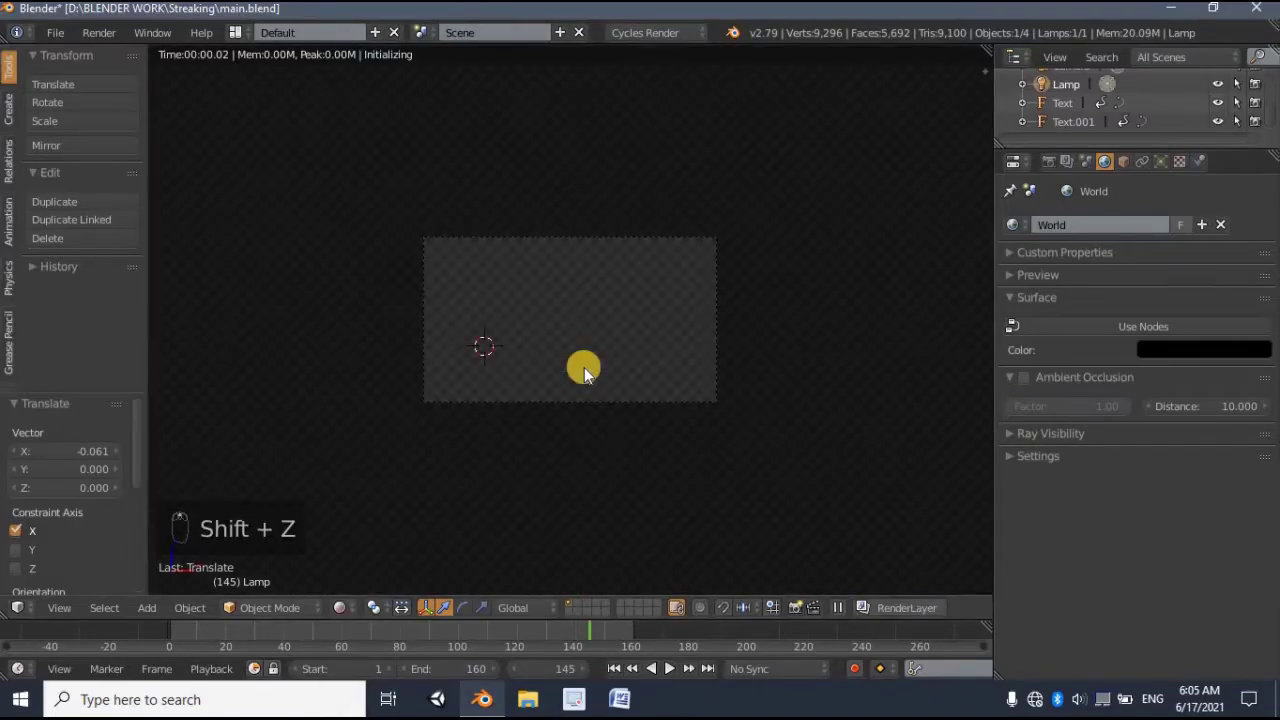
drag(592, 375, 644, 350)
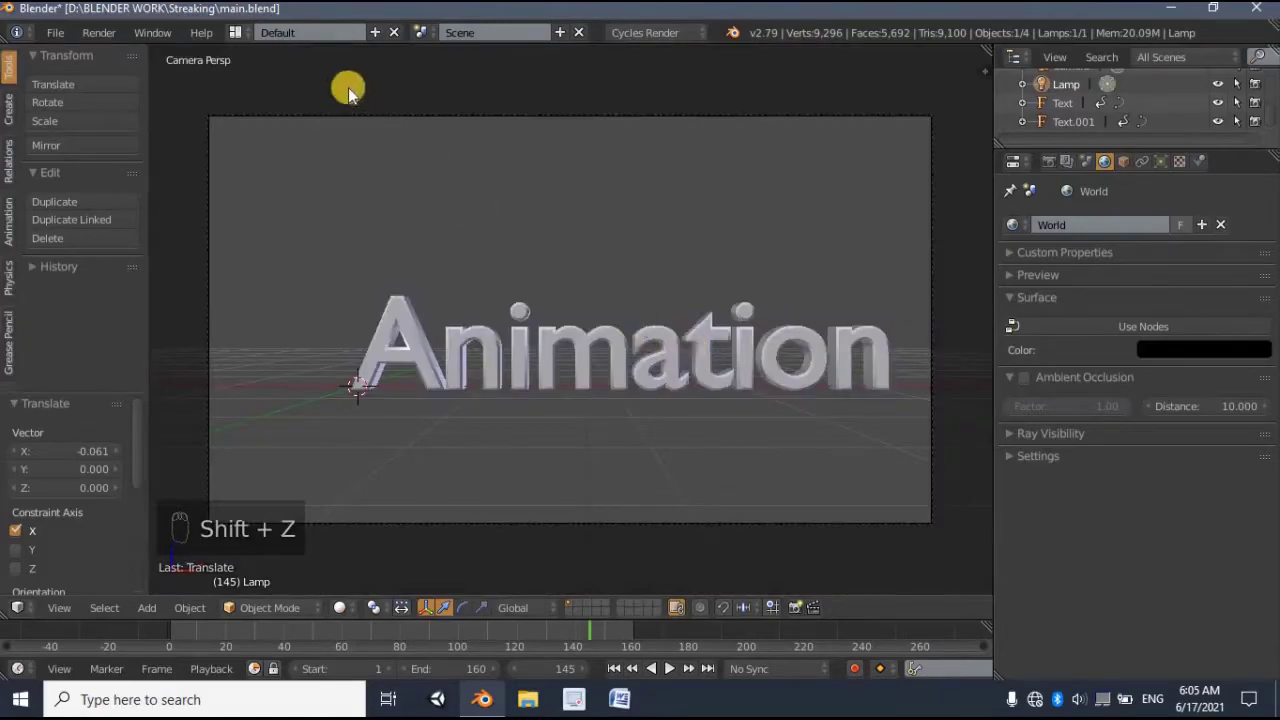